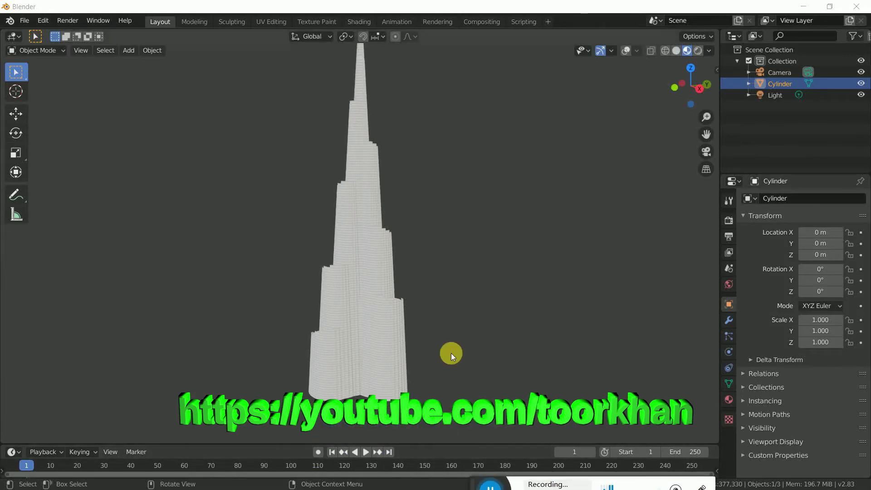
Step: Orbit and zoom around the finished stepped tower to preview it from several sides
left_click(476, 308)
scroll("down", 3)
scroll("up", 3)
middle_click(509, 269)
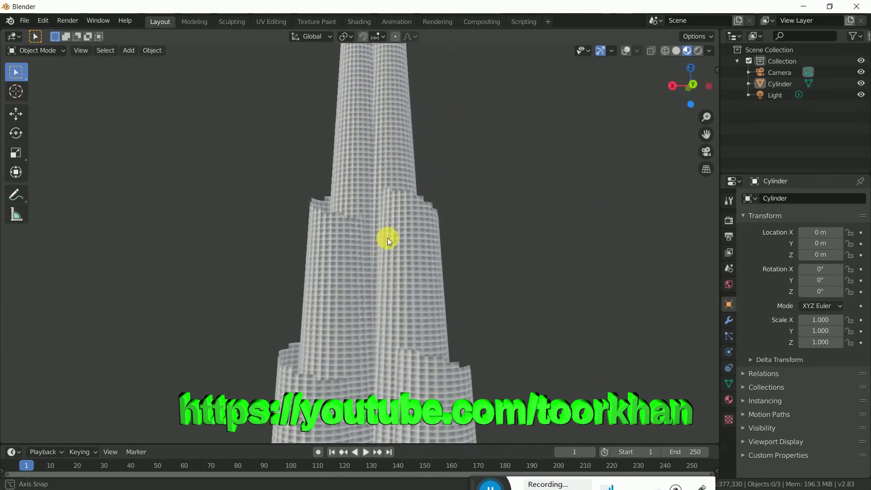
scroll("down", 3)
scroll("up", 3)
middle_click(475, 223)
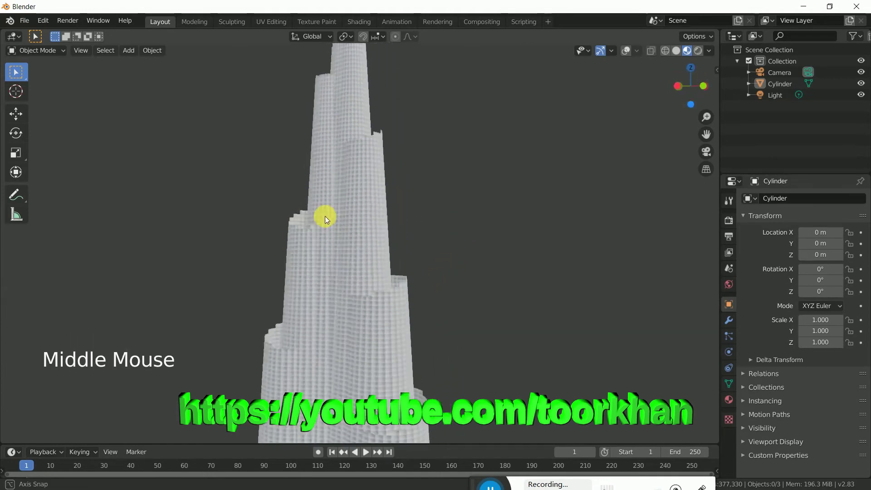
left_click(629, 53)
middle_click(507, 174)
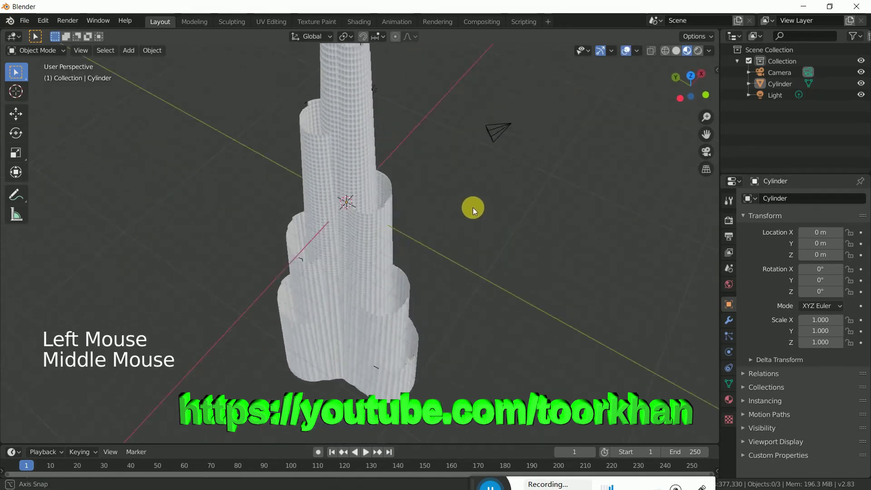
scroll("down", 3)
middle_click(432, 168)
middle_click(417, 187)
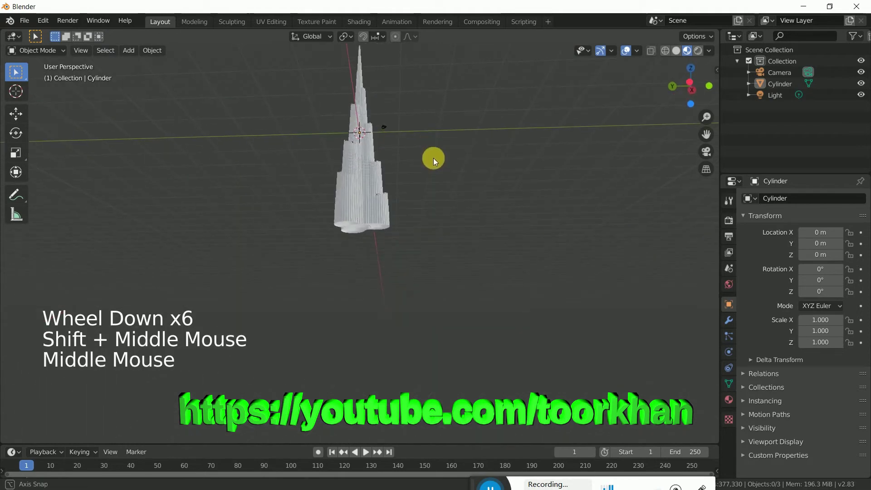
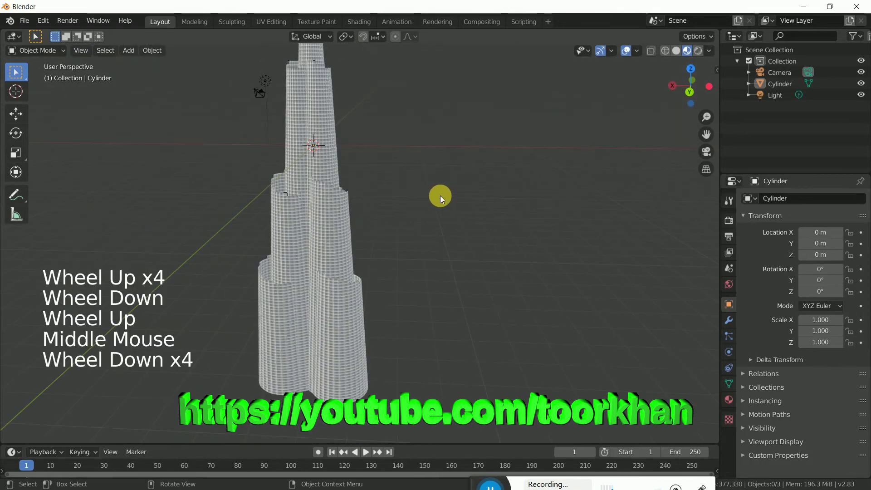
Step: Start a fresh General scene containing the default cube
scroll("down", 3)
left_click(627, 53)
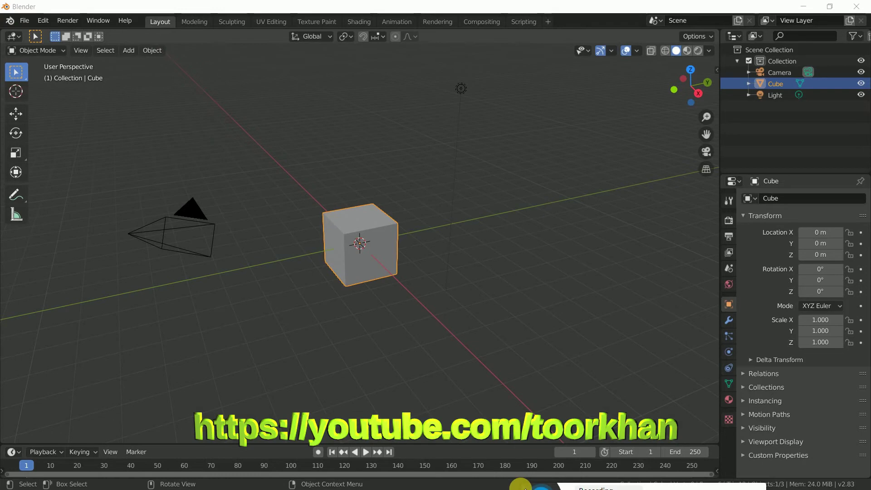
Step: Delete the default cube and bring up the Add Mesh menu for a cylinder
left_click(344, 239)
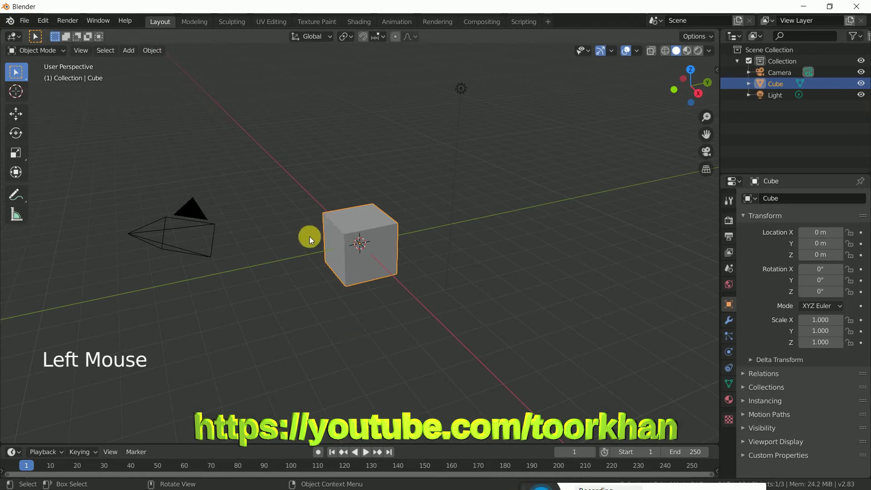
key("x")
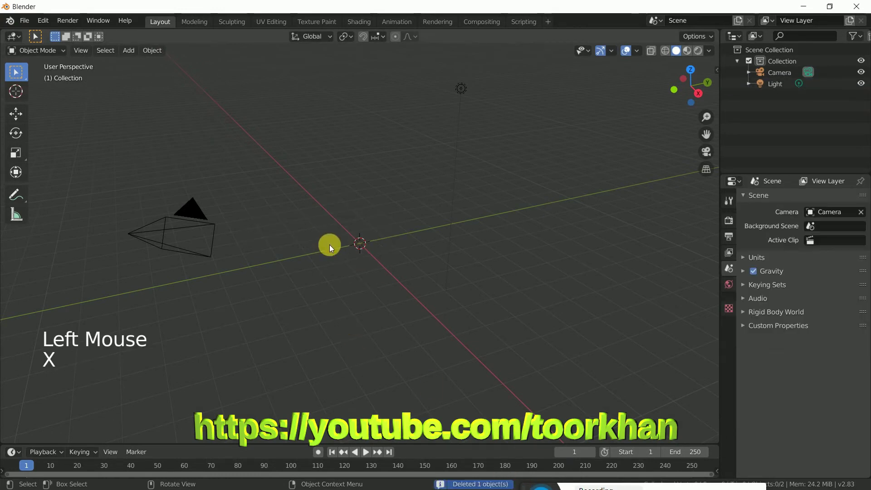
left_click(137, 53)
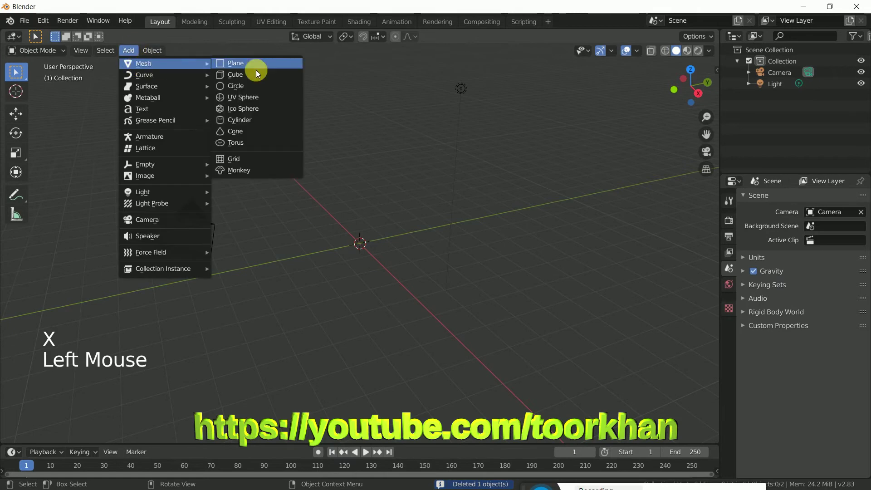
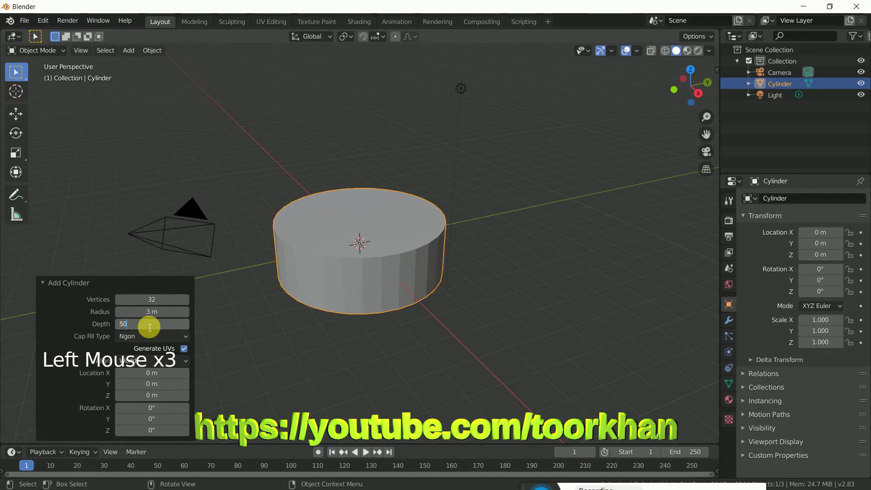
Step: Add the cylinder, stretch it into a tall column along Z and enter Edit Mode
left_click(495, 299)
left_click(361, 301)
scroll("down", 3)
scroll("down", 3)
middle_click(378, 270)
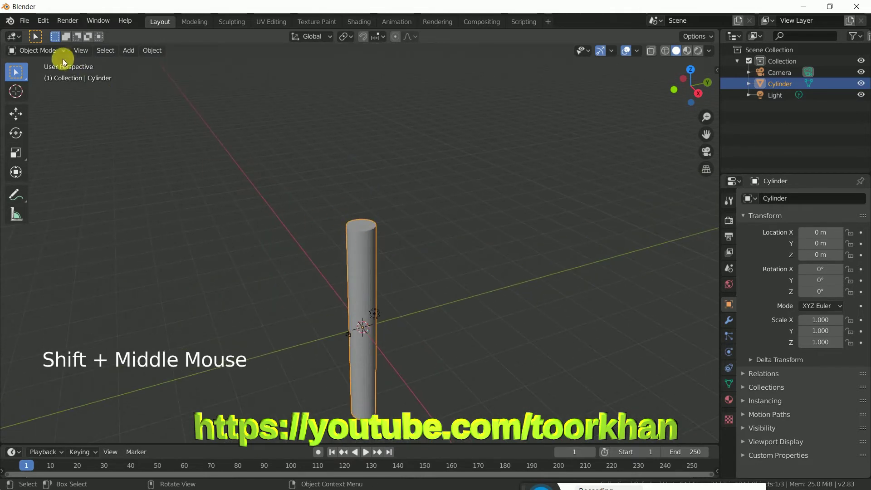
left_click(56, 54)
Step: Scale the column's top face down to a point so it tapers into a spike
scroll("down", 3)
scroll("up", 3)
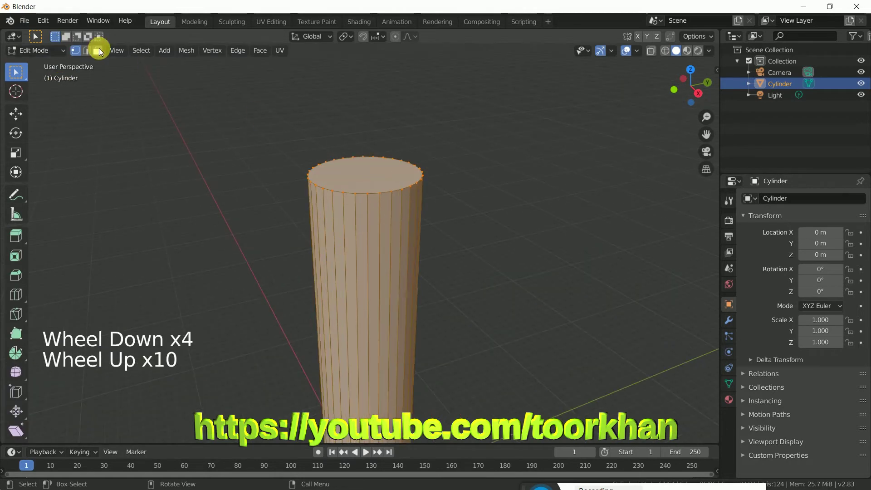
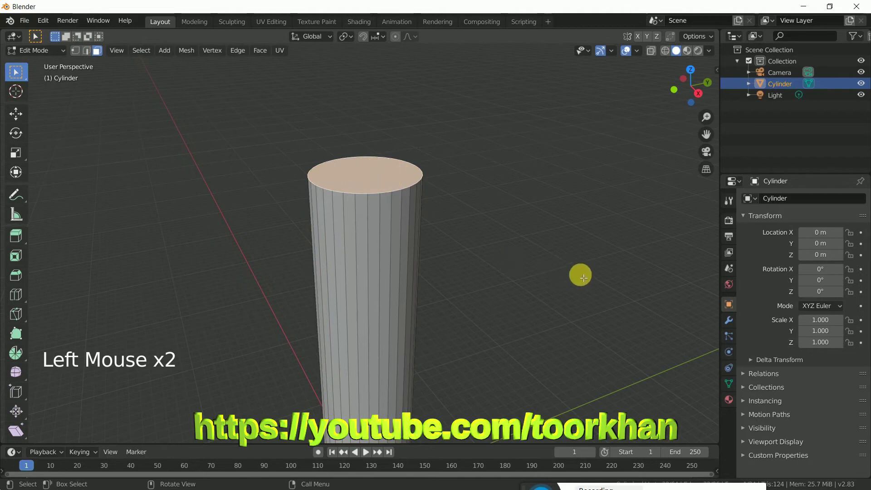
key("s")
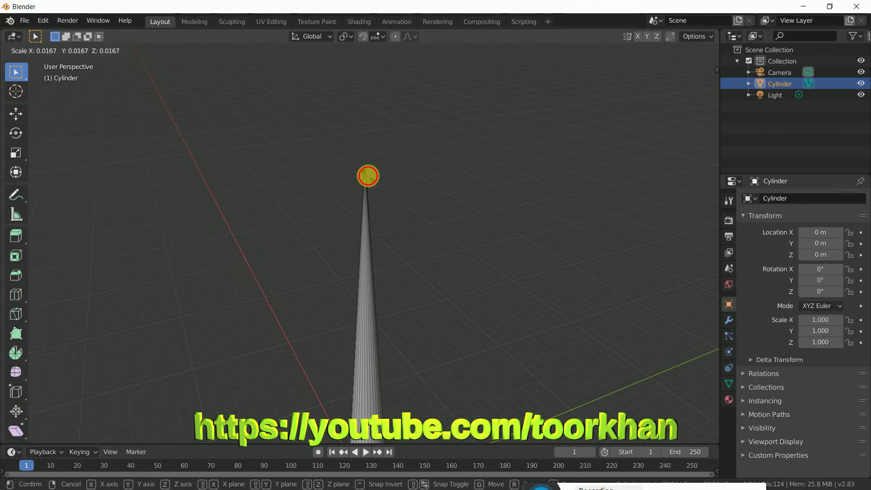
middle_click(425, 302)
scroll("down", 3)
scroll("up", 3)
scroll("up", 3)
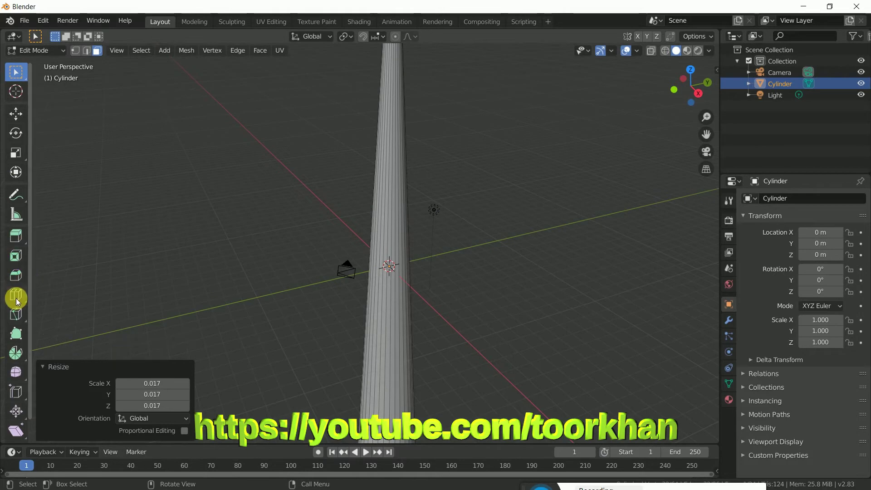
Step: Loop Cut the tapered column with 163 horizontal rings along its height
left_click(19, 298)
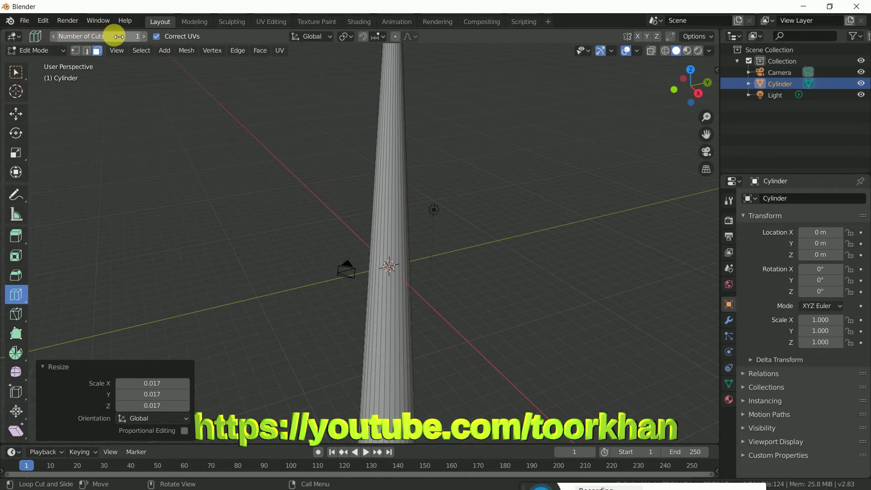
left_click(388, 265)
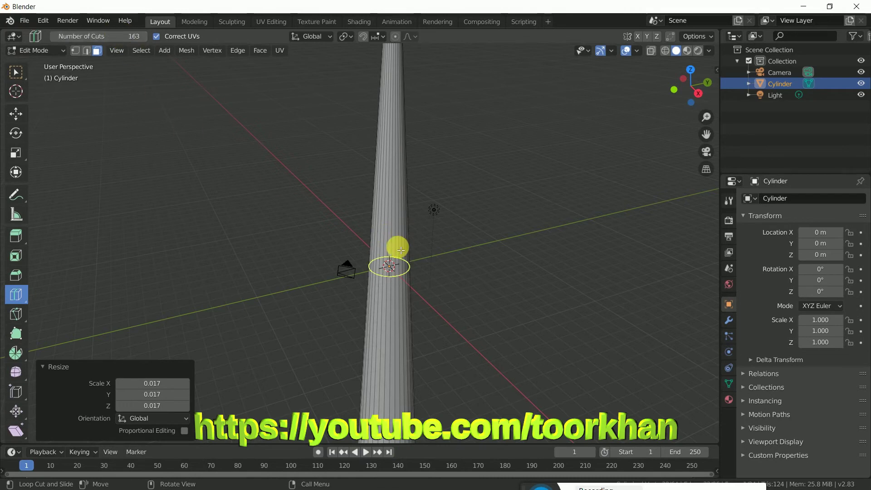
left_click(401, 248)
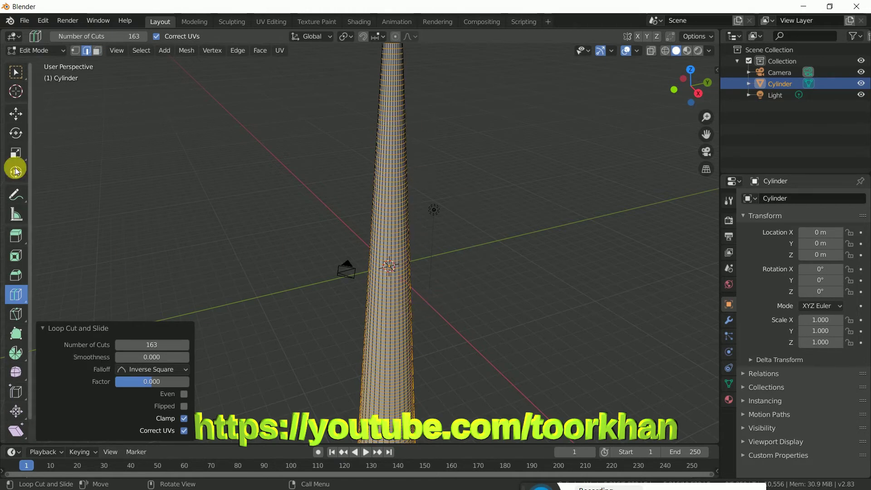
left_click(21, 119)
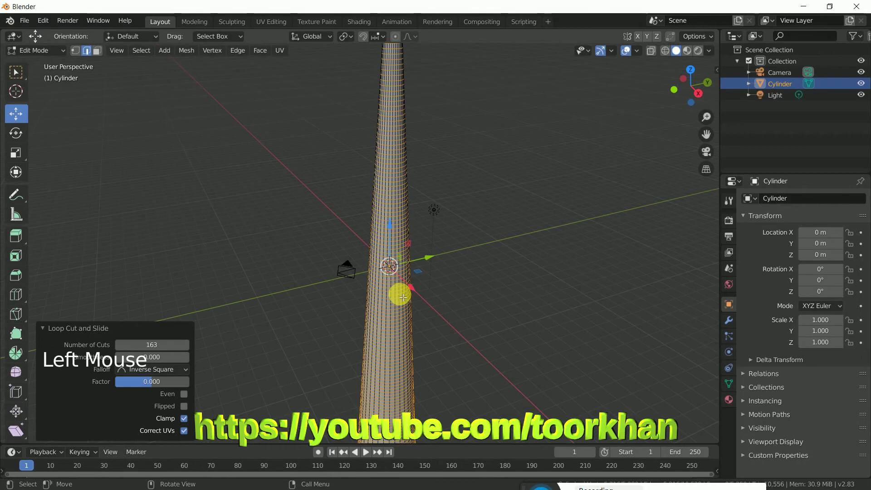
Step: Return to Object Mode and view the ringed column as a smooth solid
middle_click(399, 297)
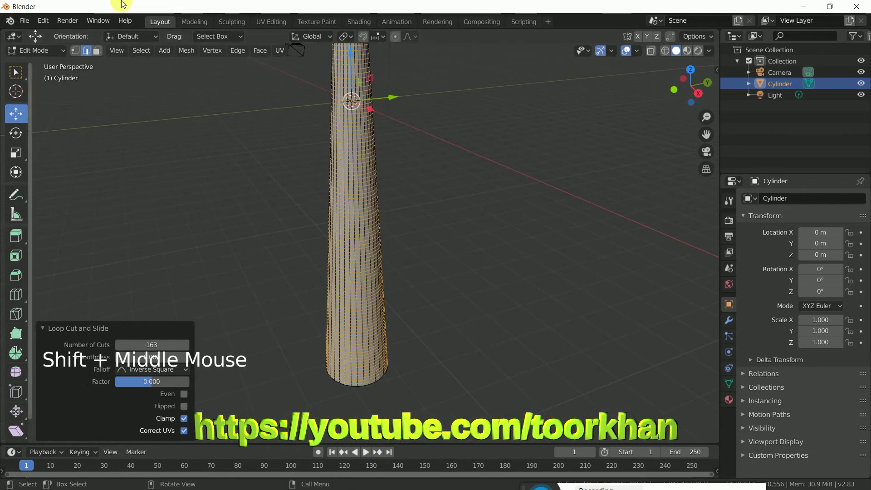
left_click(460, 272)
left_click(367, 239)
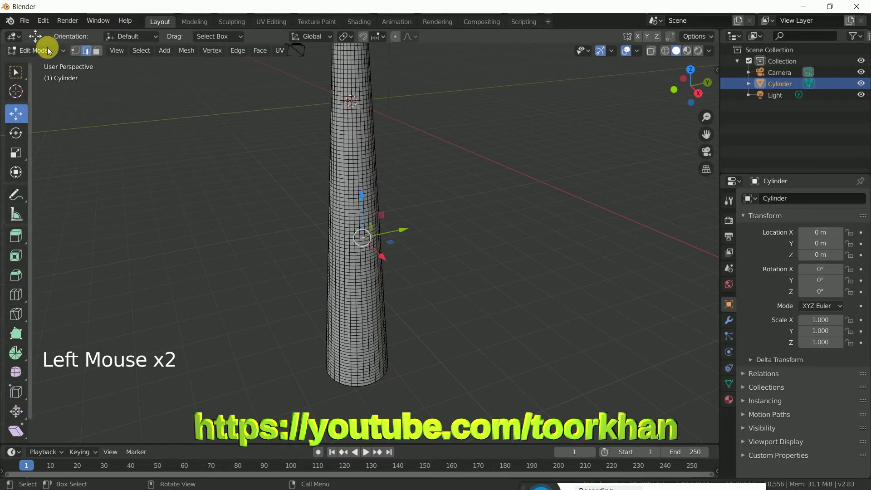
left_click(45, 50)
middle_click(404, 251)
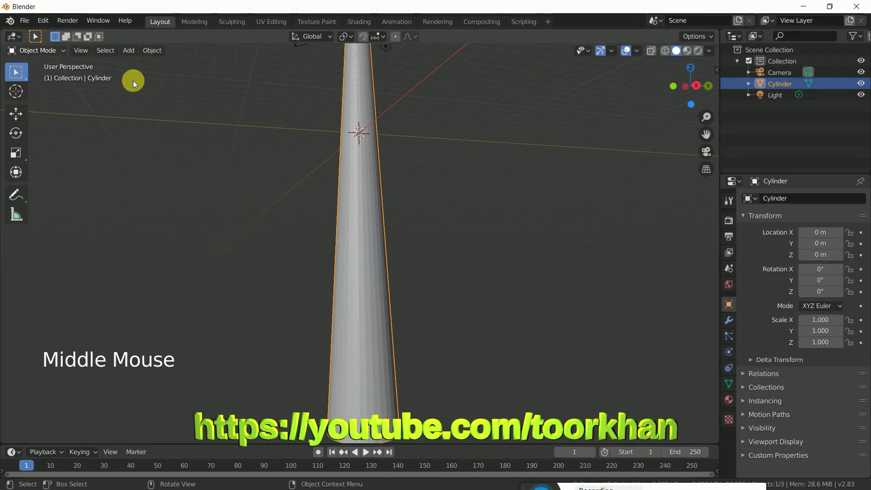
Step: Inspect the ringed column from several angles and enter Edit Mode on it
scroll("down", 3)
scroll("up", 3)
scroll("up", 3)
middle_click(374, 238)
scroll("up", 3)
scroll("down", 3)
scroll("down", 3)
middle_click(424, 243)
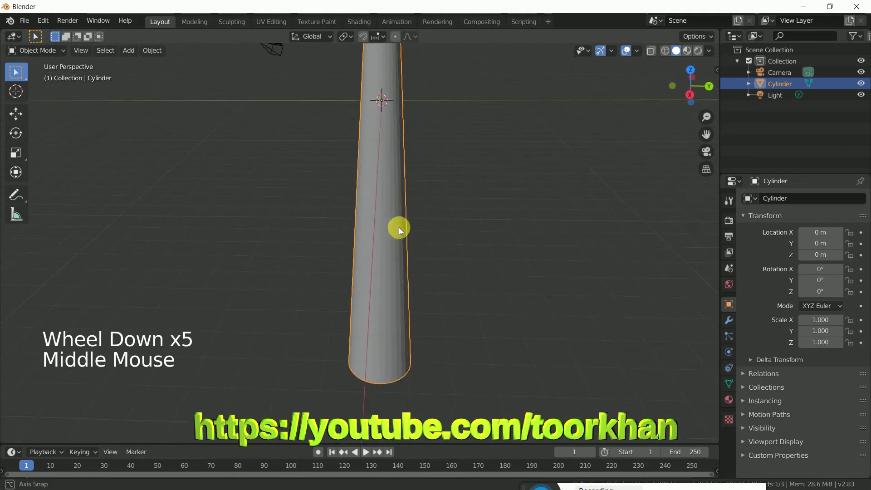
left_click(33, 53)
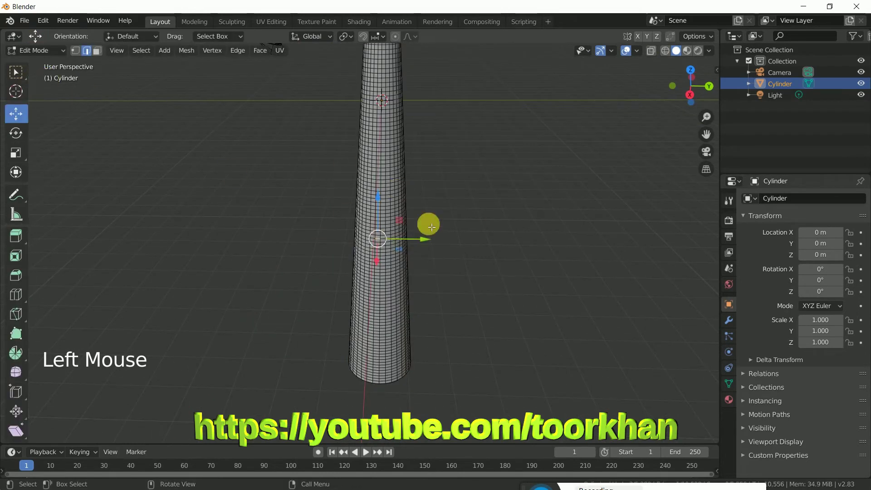
Step: In face select, pick one face and Select Similar to select every face
left_click(104, 56)
scroll("down", 3)
scroll("up", 3)
left_click(431, 223)
left_click(143, 55)
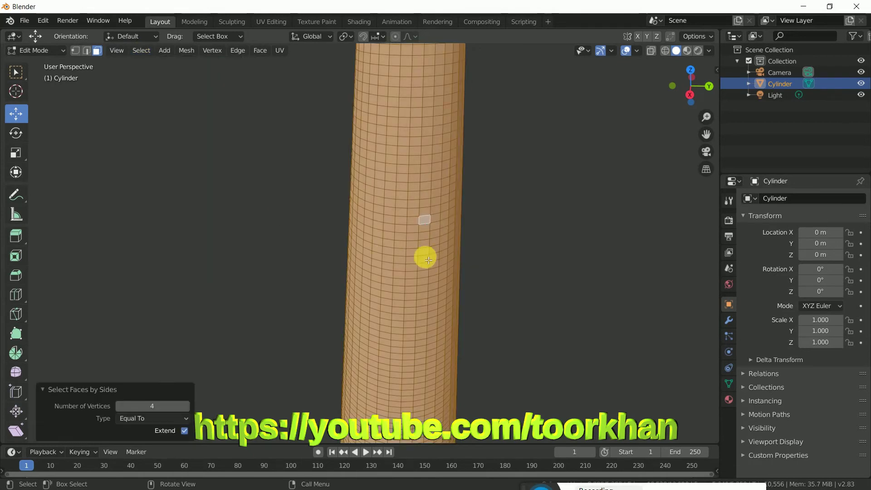
scroll("down", 3)
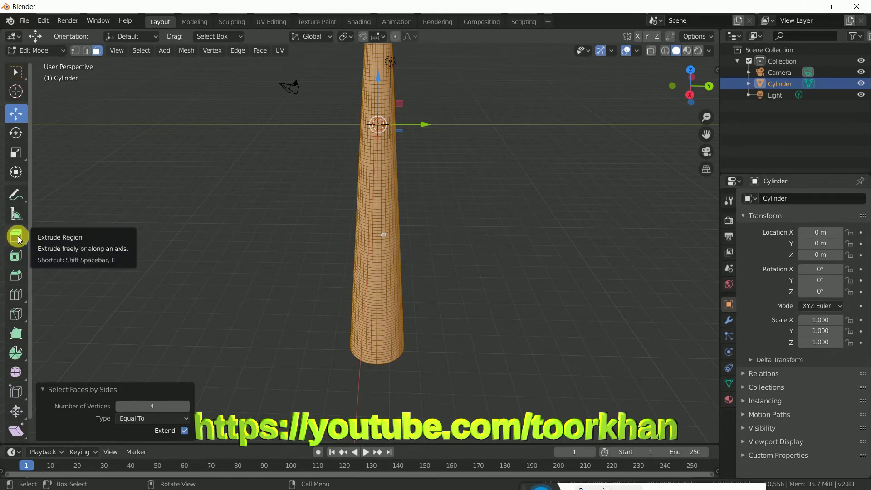
Step: Extrude Individual Faces with Individual Origins pivot, turning the surface into separate panels
left_click(23, 240)
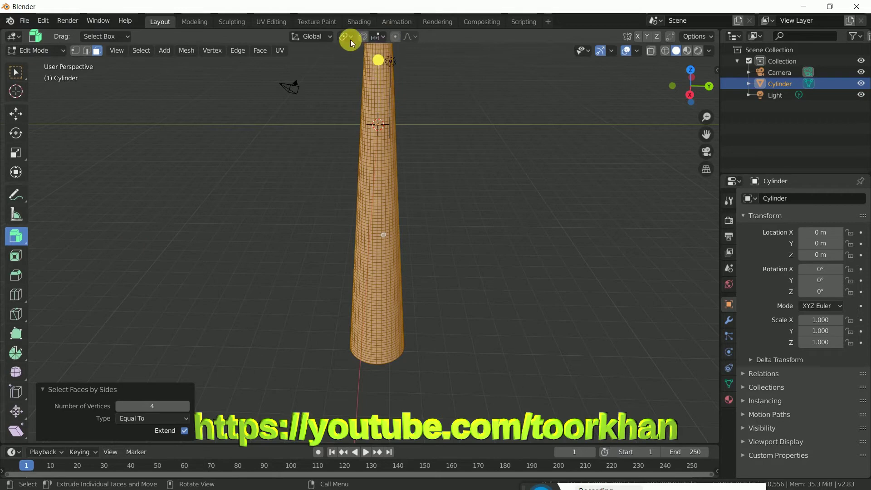
left_click(350, 38)
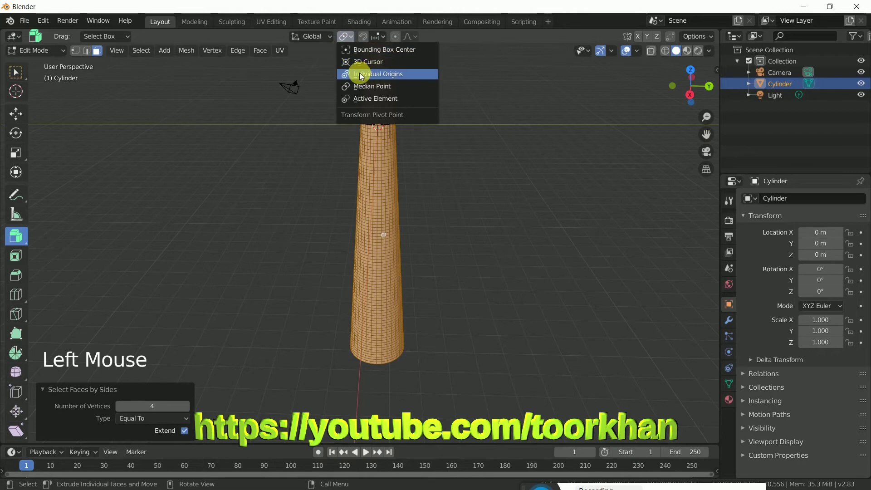
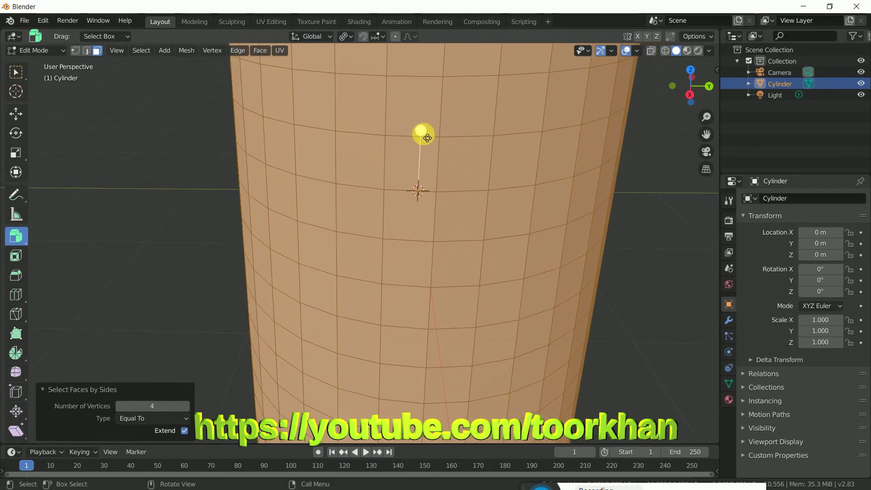
left_click(426, 133)
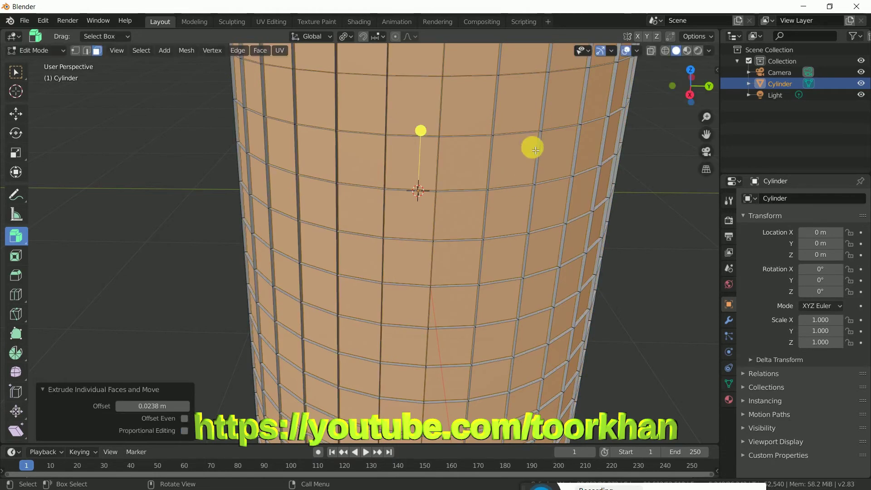
scroll("down", 3)
scroll("down", 3)
scroll("down", 3)
scroll("down", 3)
middle_click(442, 265)
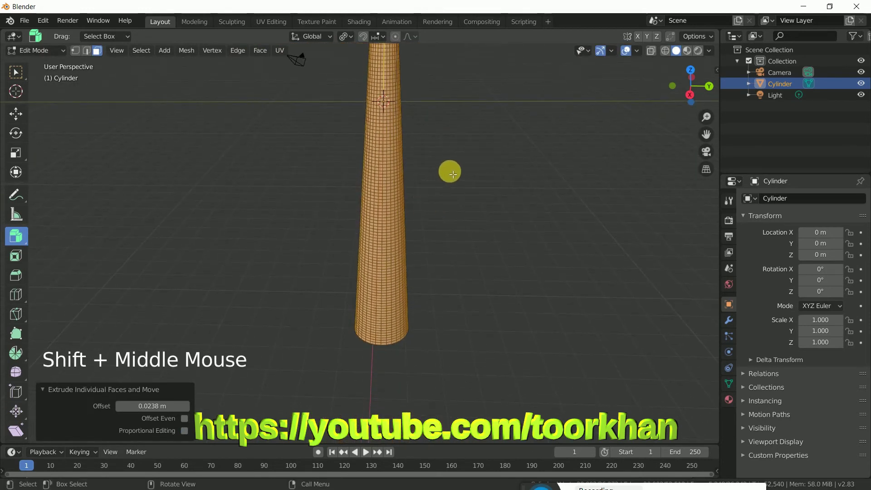
scroll("down", 3)
scroll("down", 3)
left_click(504, 198)
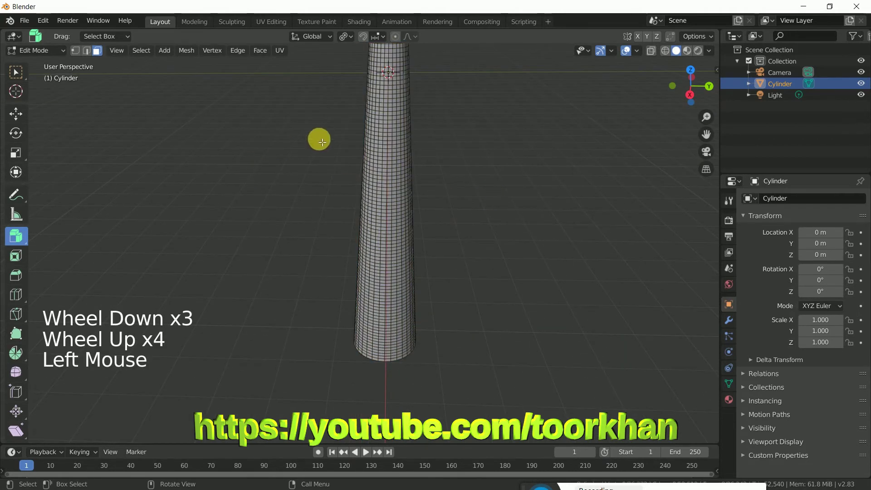
left_click(17, 118)
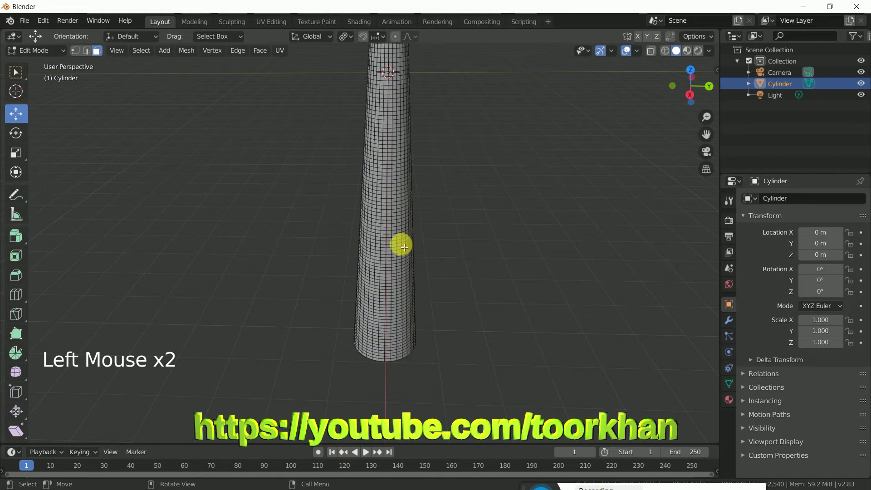
left_click(49, 55)
scroll("down", 3)
left_click(427, 192)
scroll("down", 3)
scroll("up", 3)
middle_click(416, 226)
scroll("down", 3)
scroll("up", 3)
scroll("down", 3)
left_click(679, 57)
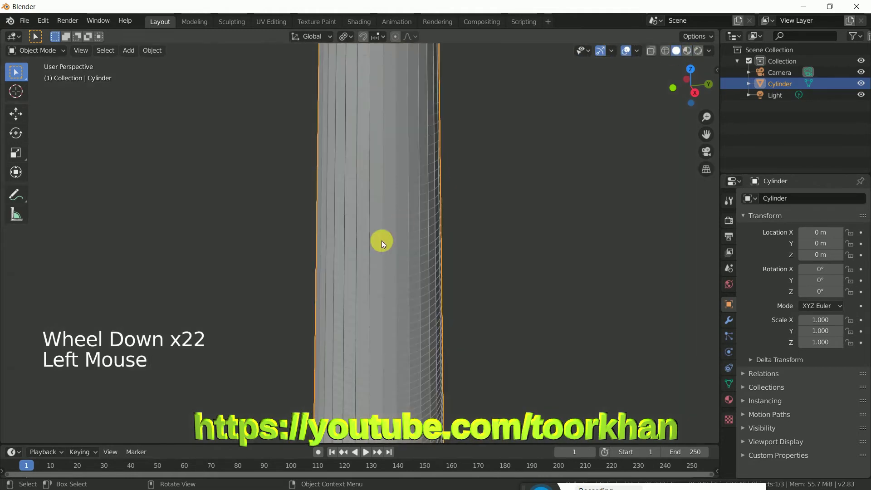
scroll("up", 3)
scroll("down", 3)
scroll("down", 3)
left_click(46, 54)
scroll("down", 3)
scroll("up", 3)
left_click(366, 220)
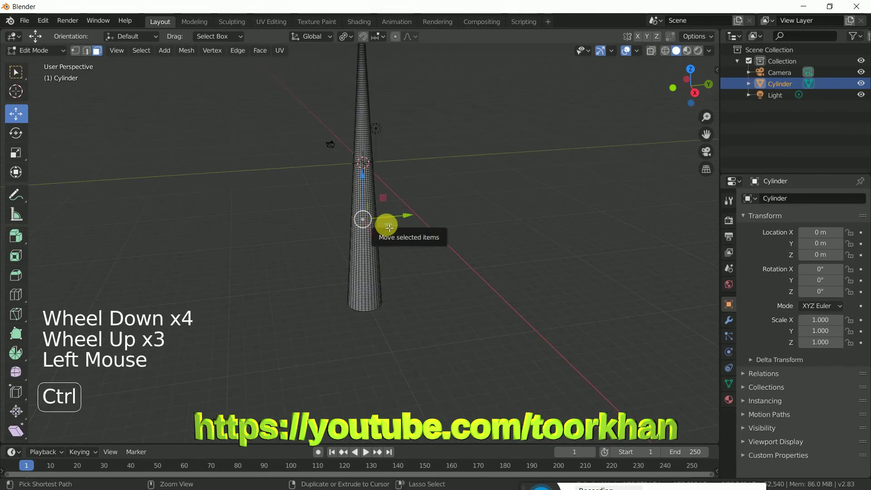
Step: Duplicate the whole tower mesh and place the copy beside the original
key("ctrl+l")
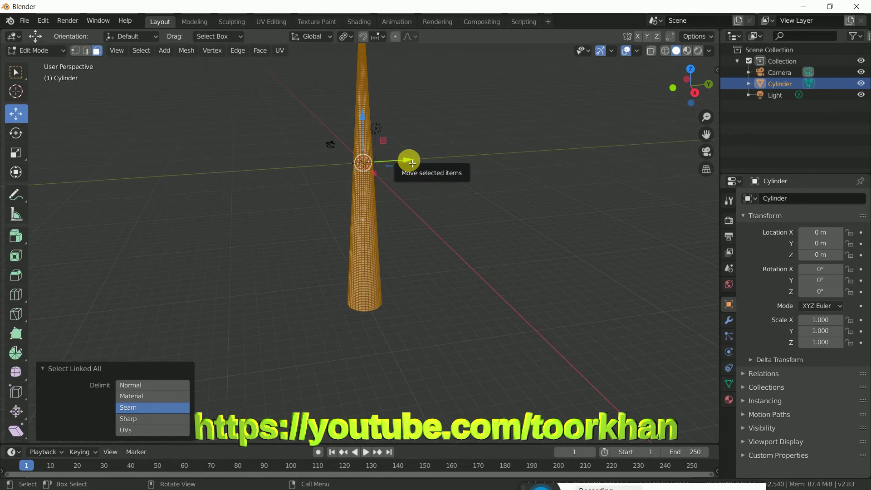
key("shift+d")
left_click(412, 162)
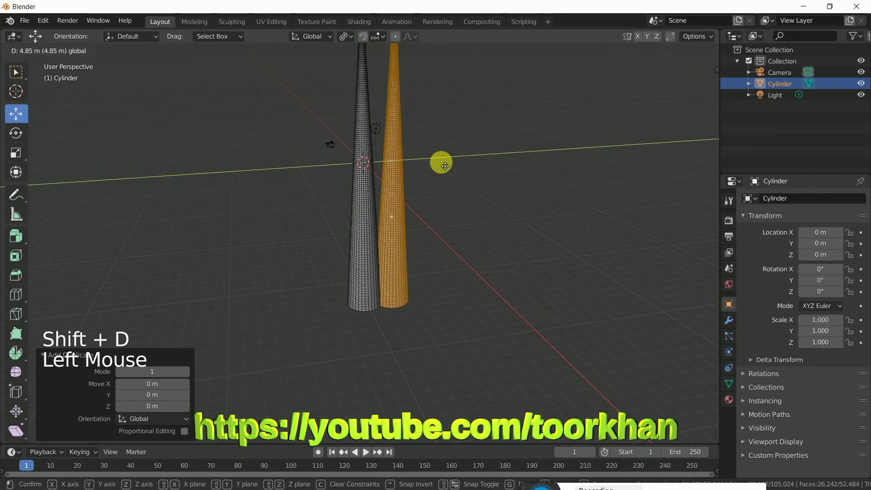
middle_click(482, 171)
left_click(445, 143)
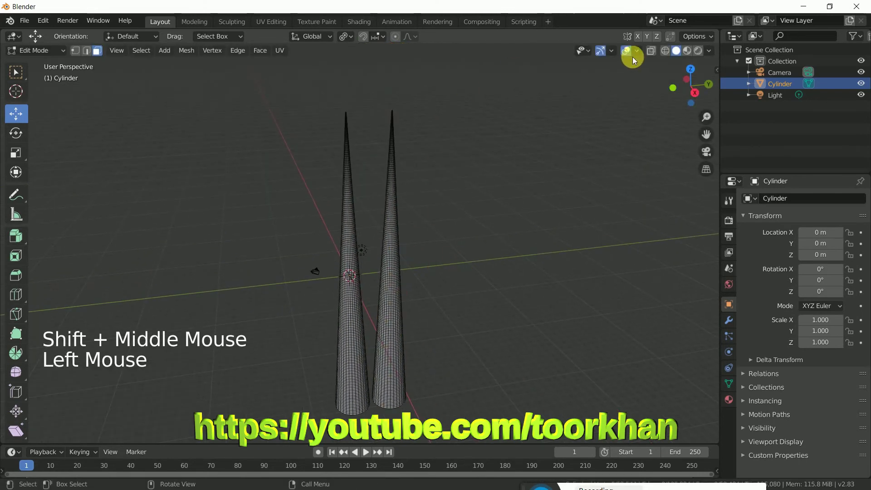
left_click(653, 51)
left_click(497, 158)
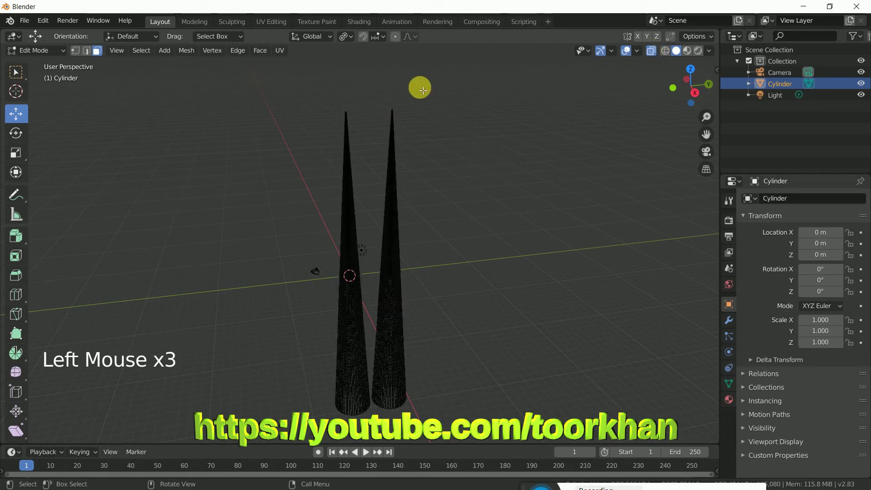
Step: Box-select the copy's tip vertices and delete them to shorten it
key("b")
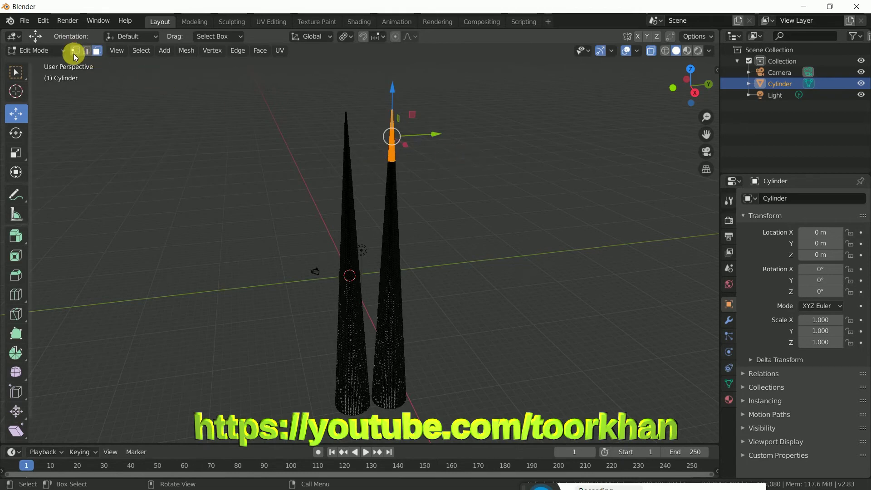
left_click(76, 53)
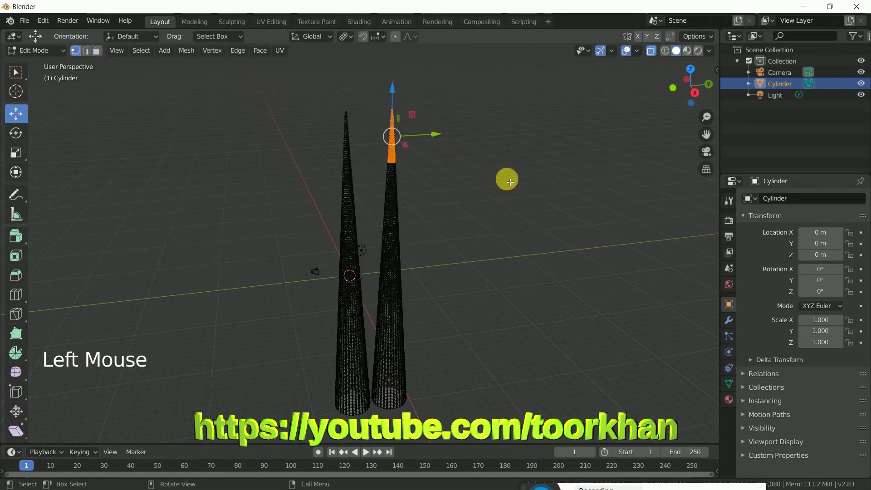
key("x")
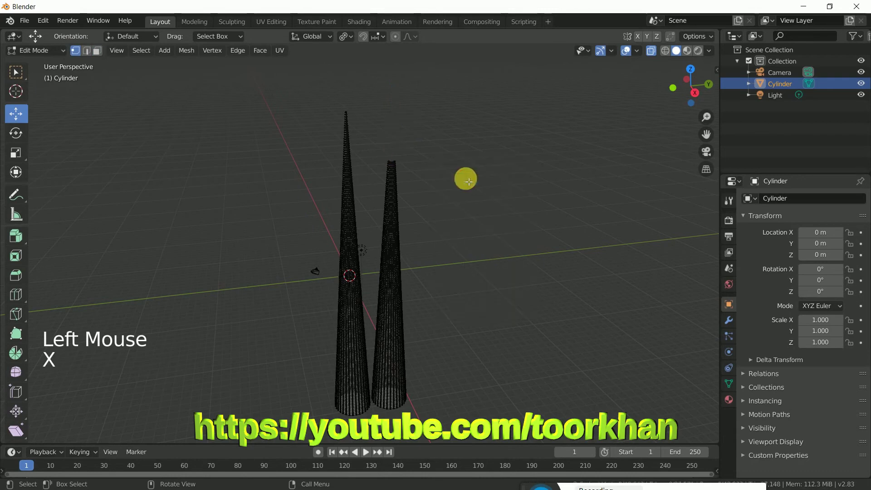
left_click(398, 245)
Step: Move the shortened copy back against the original tower as its first step
key("ctrl+l")
left_click(441, 289)
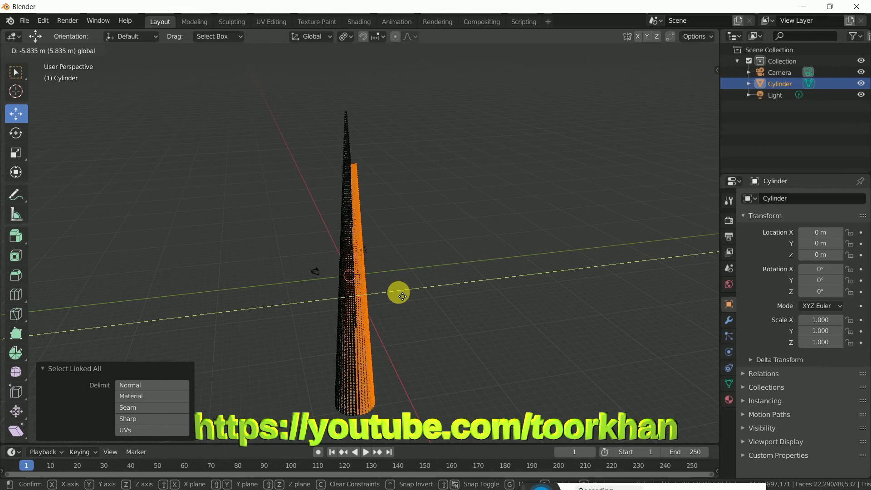
middle_click(454, 253)
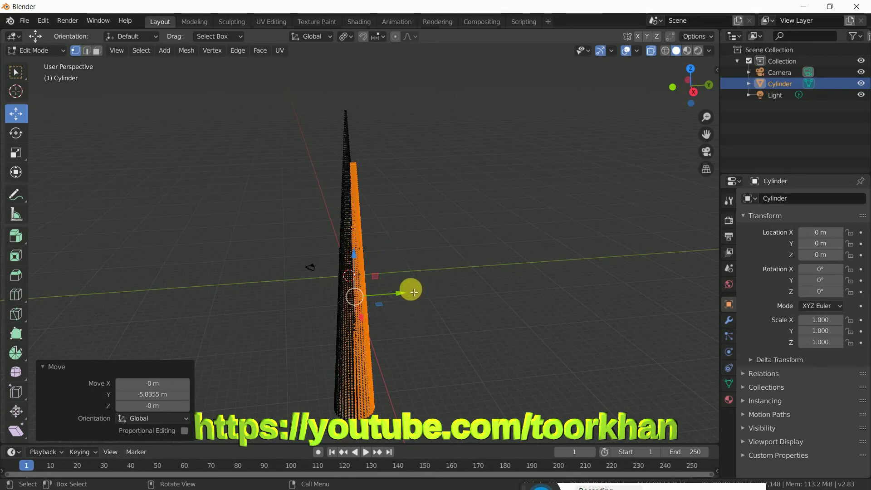
key("shift+d")
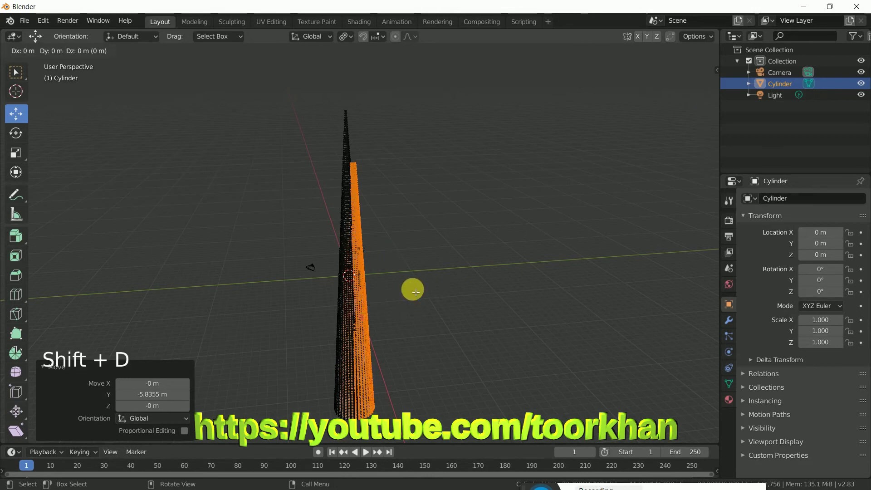
left_click(406, 295)
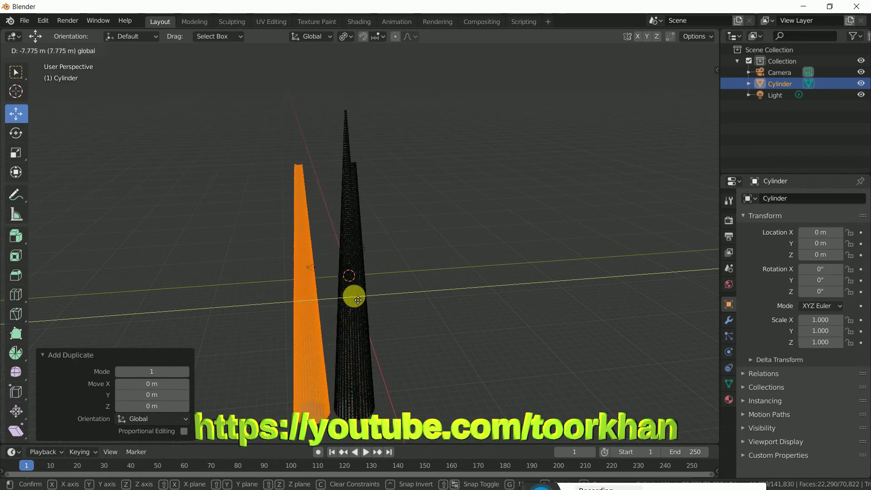
left_click(209, 129)
key("b")
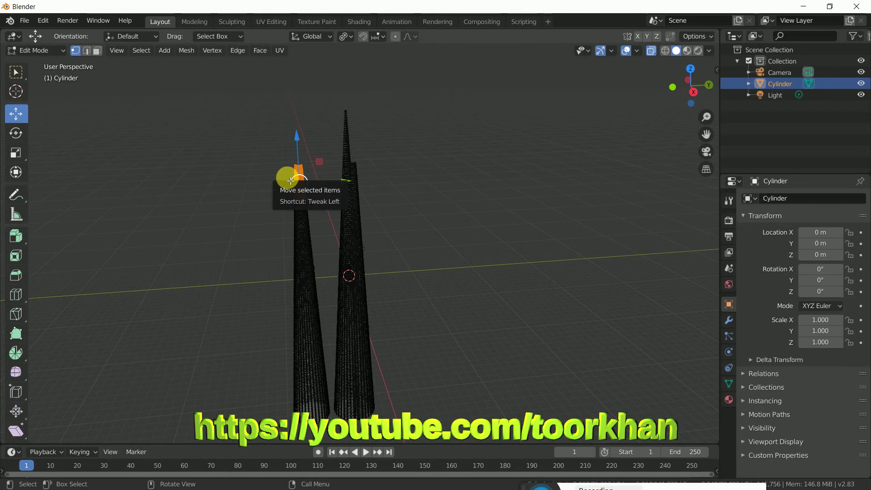
key("x")
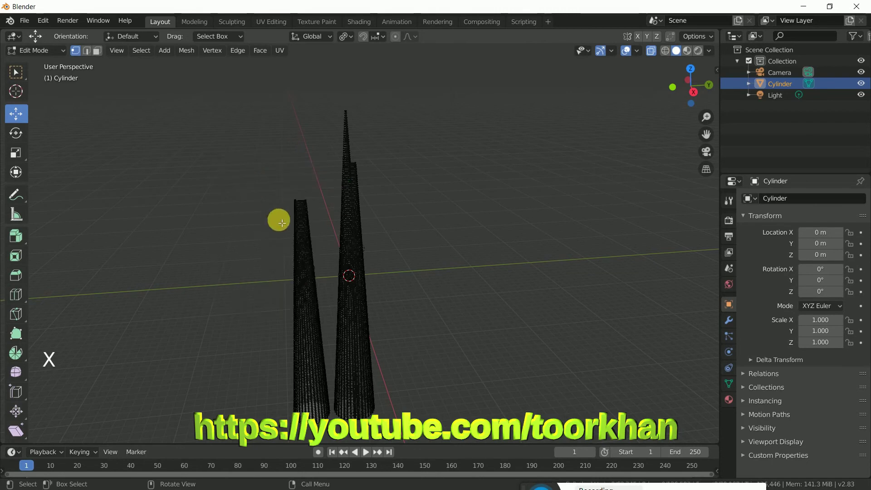
Step: Duplicate the shorter section out to the side and delete its top
left_click(308, 257)
key("ctrl+l")
left_click(356, 315)
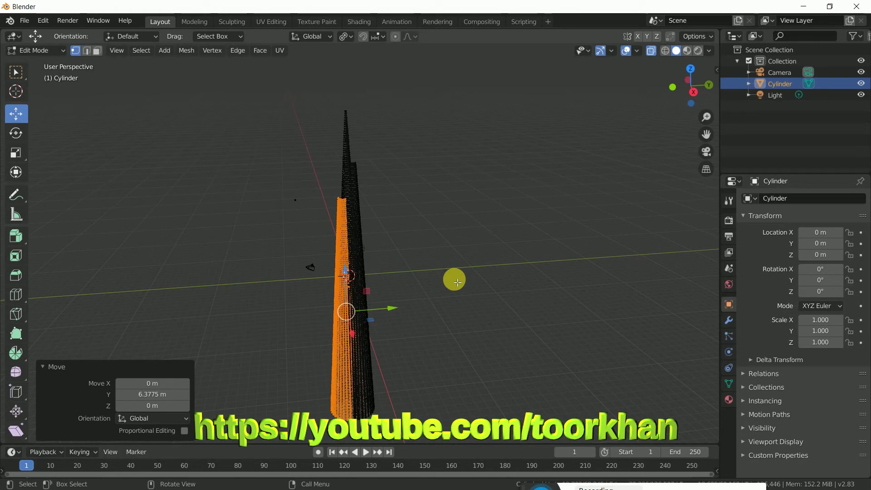
key("shift+d")
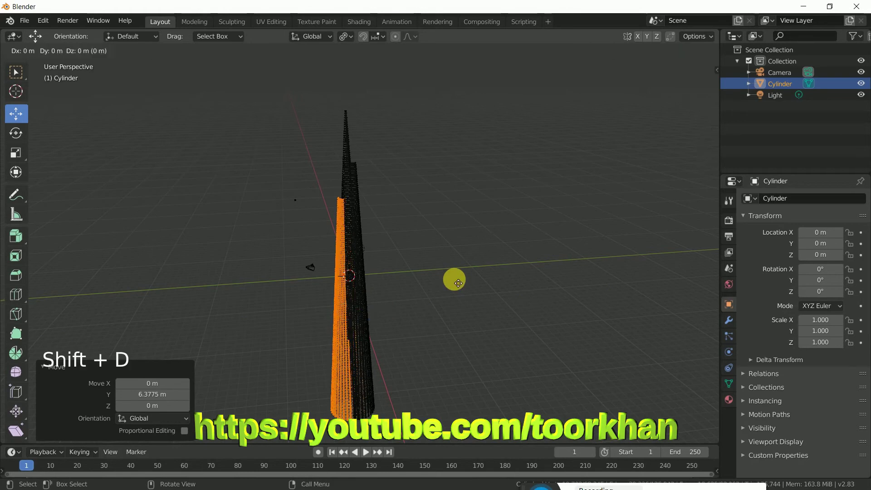
left_click(397, 311)
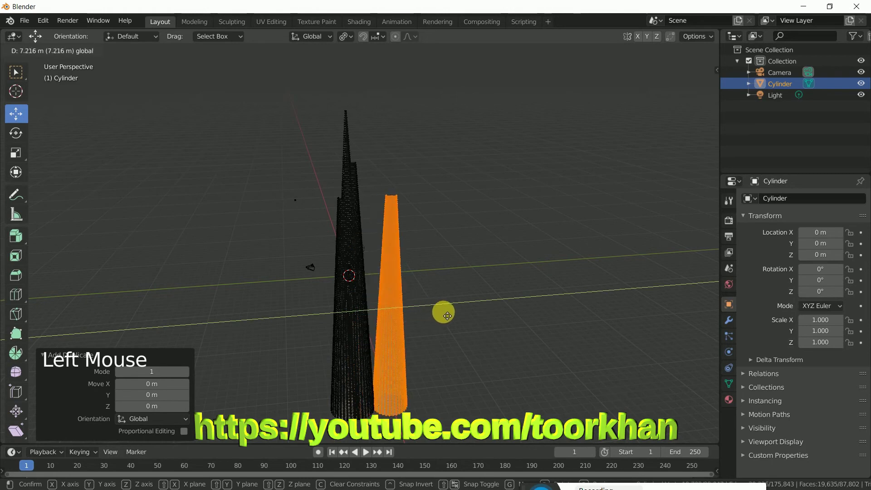
left_click(490, 212)
key("b")
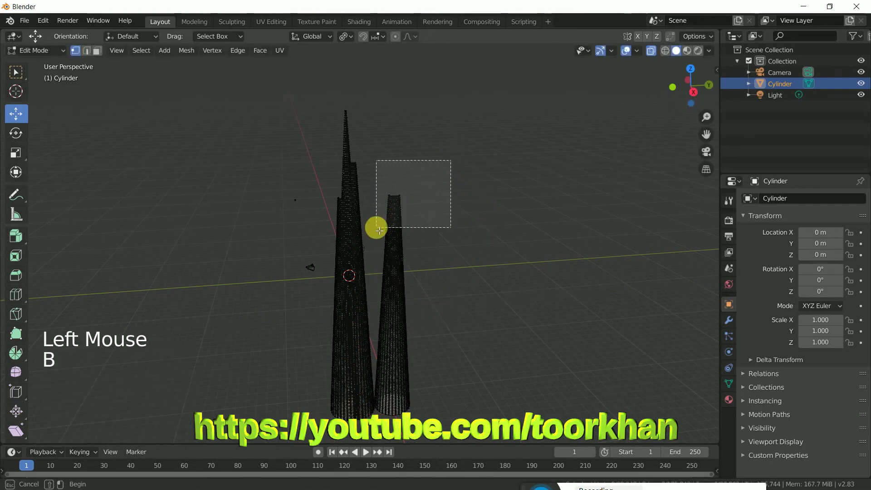
key("x")
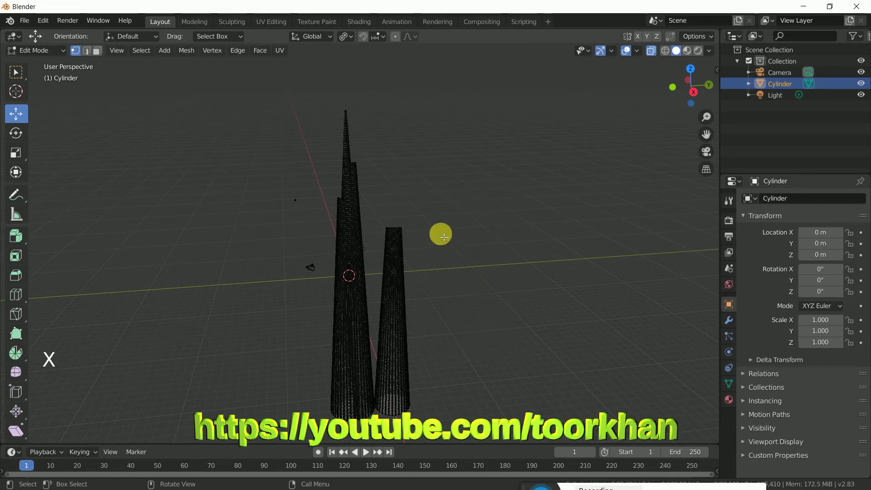
Step: Slide the truncated copy back against the tower as a second step
left_click(397, 278)
key("ctrl+l")
left_click(444, 323)
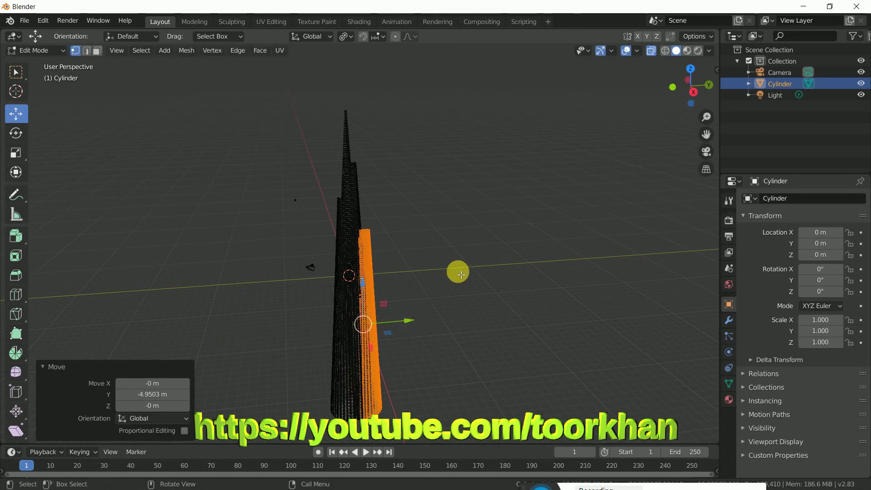
key("shift+d")
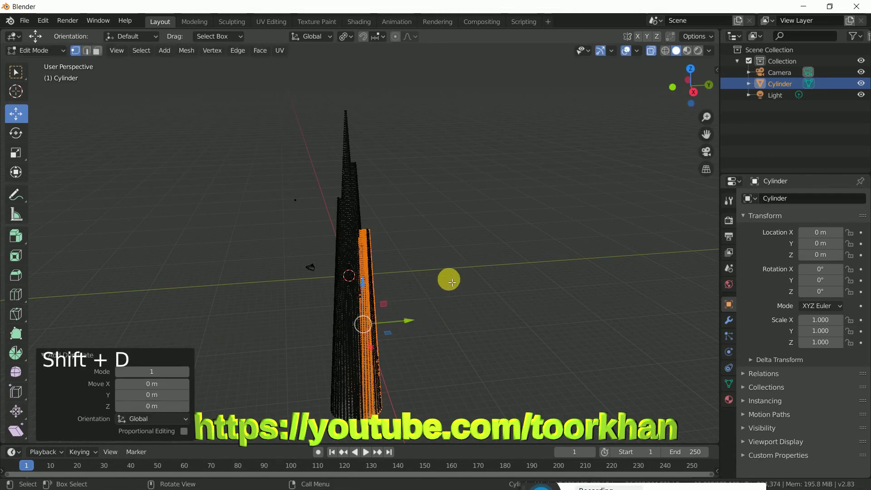
left_click(415, 323)
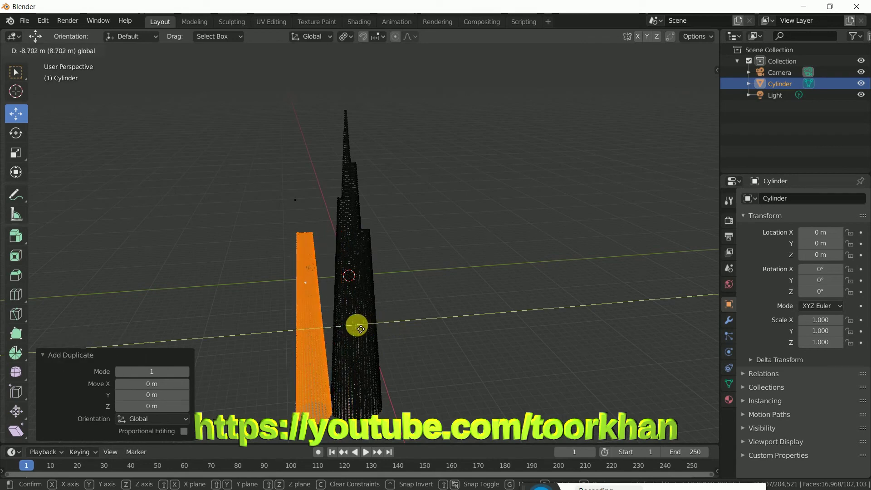
left_click(242, 215)
key("b")
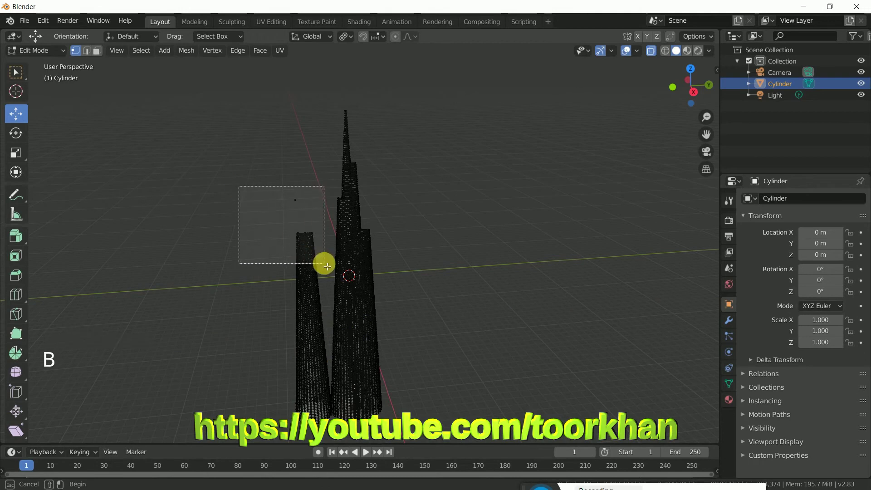
Step: Duplicate the lowest tower section and set the copy out to the side
key("x")
left_click(306, 298)
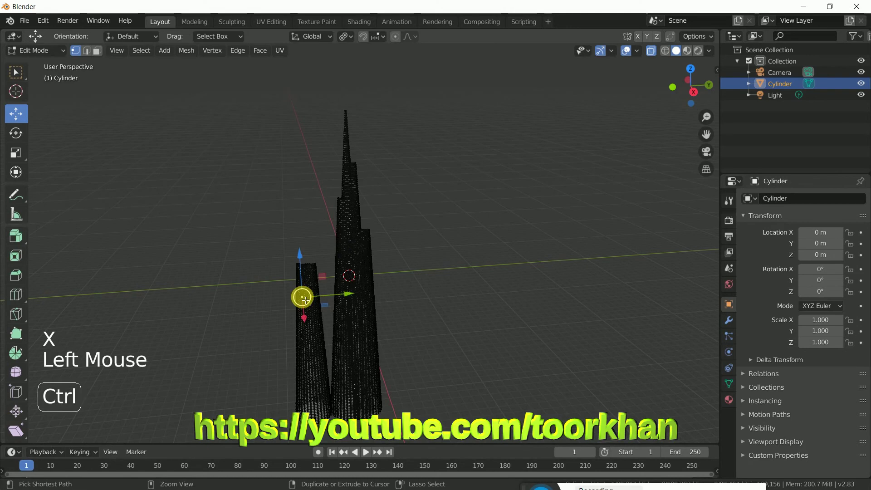
key("ctrl+l")
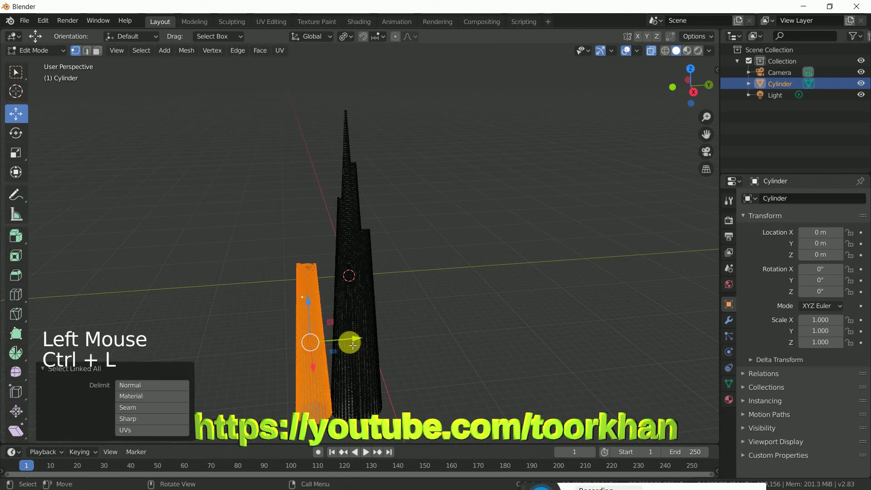
left_click(356, 340)
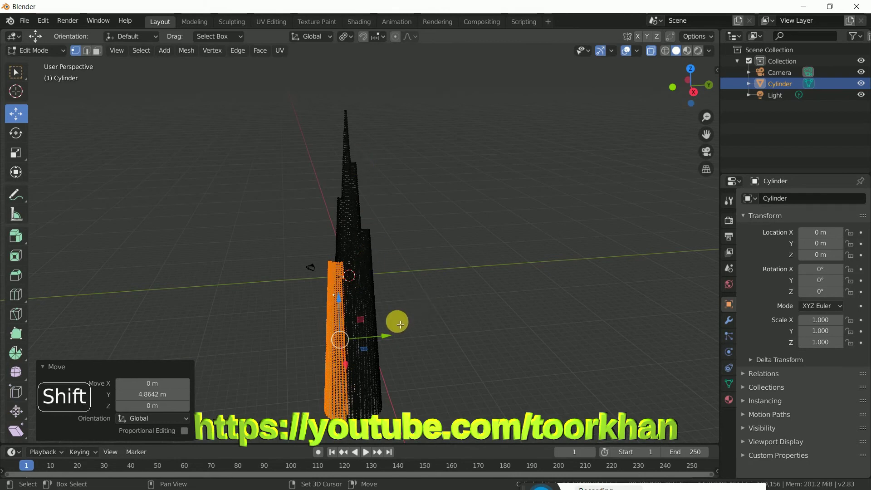
key("shift+d")
left_click(393, 337)
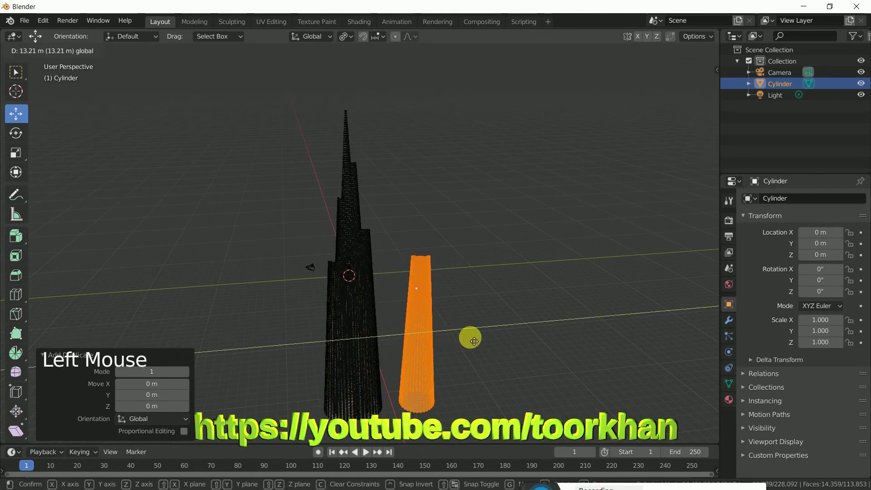
left_click(490, 276)
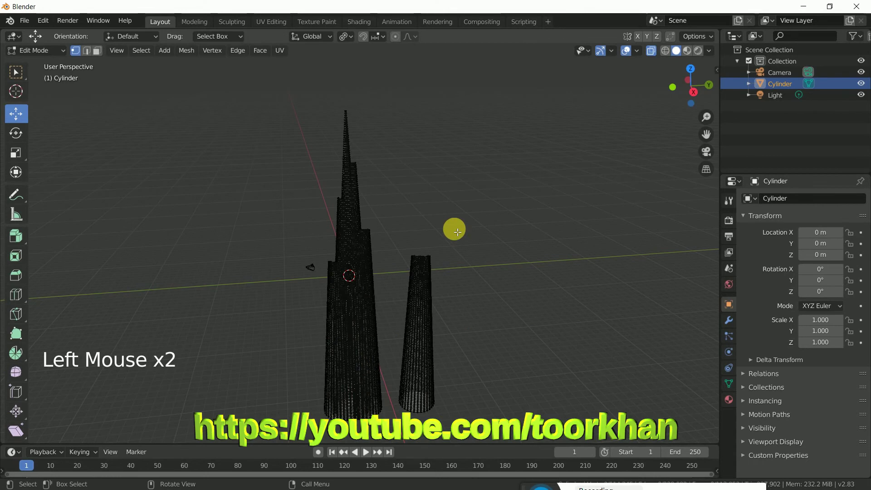
key("b")
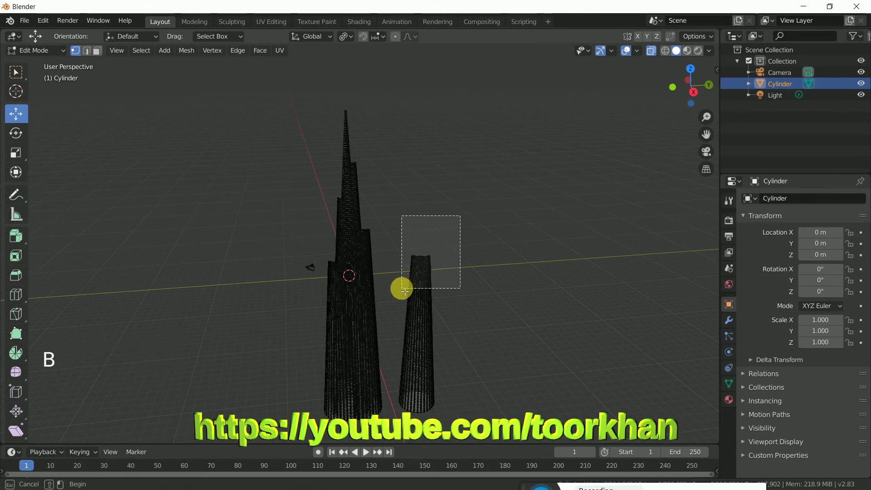
key("x")
Step: Move the separate tapered section back into the tower to join the lower tiers
left_click(422, 320)
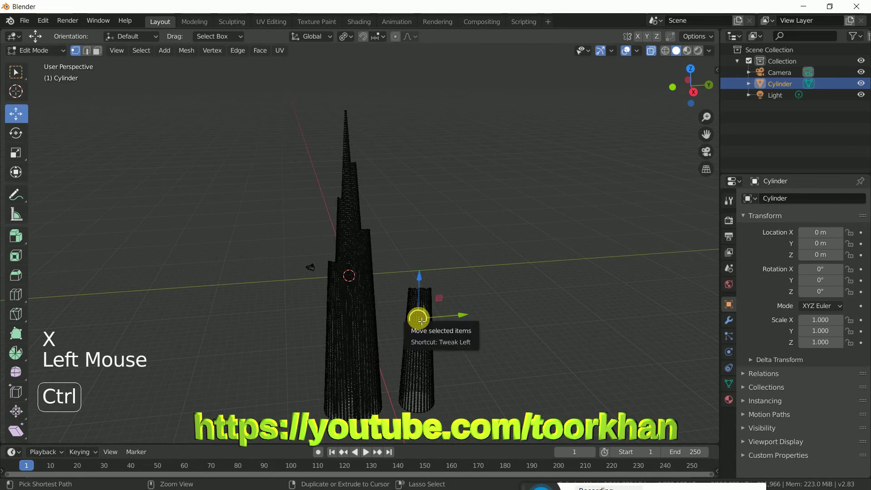
key("ctrl+l")
left_click(465, 344)
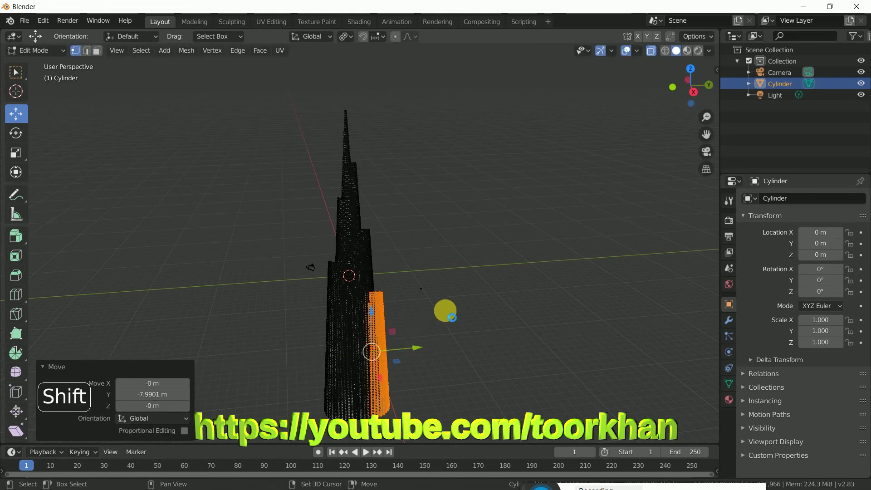
key("shift+d")
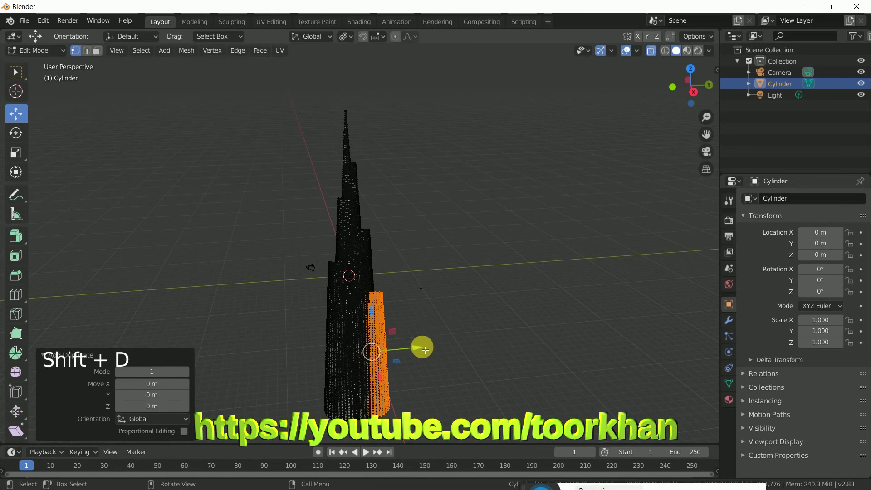
left_click(421, 349)
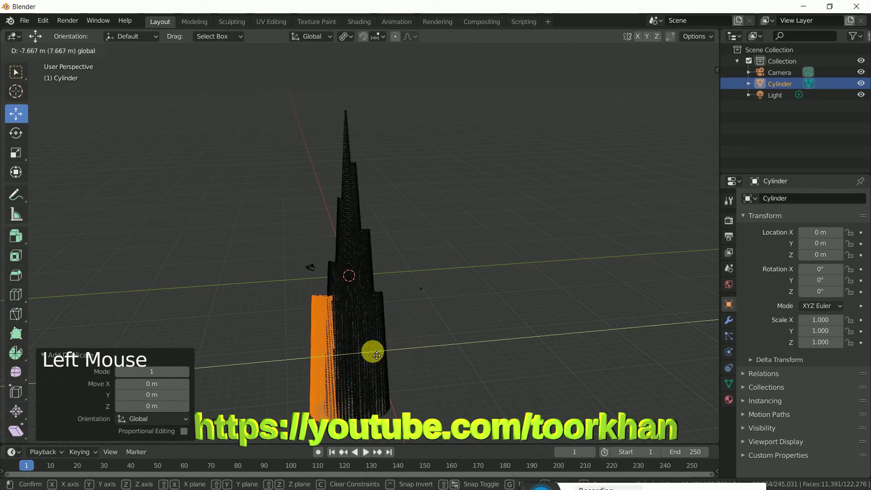
left_click(237, 271)
middle_click(252, 300)
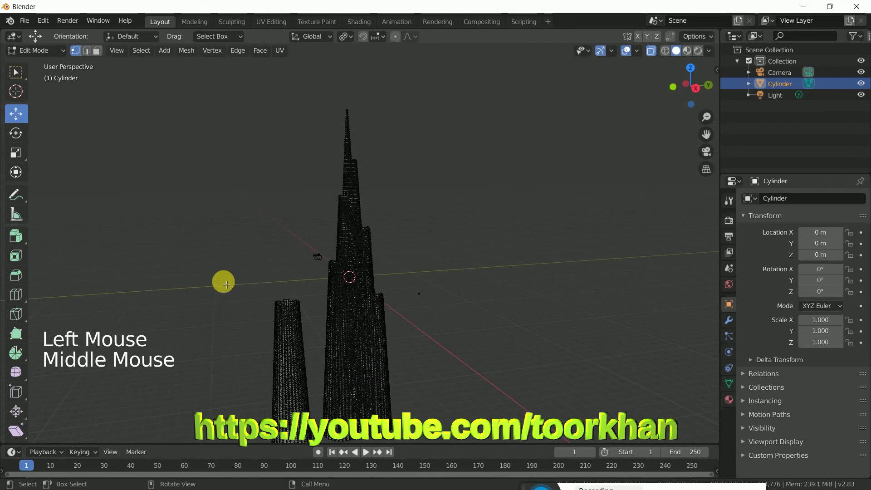
Step: Select a lower section, duplicate it and set it down beside the tower
key("b")
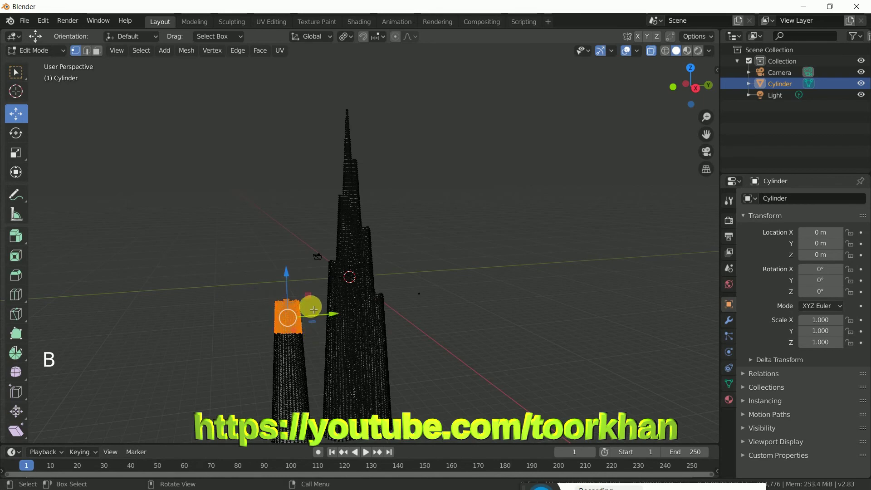
key("x")
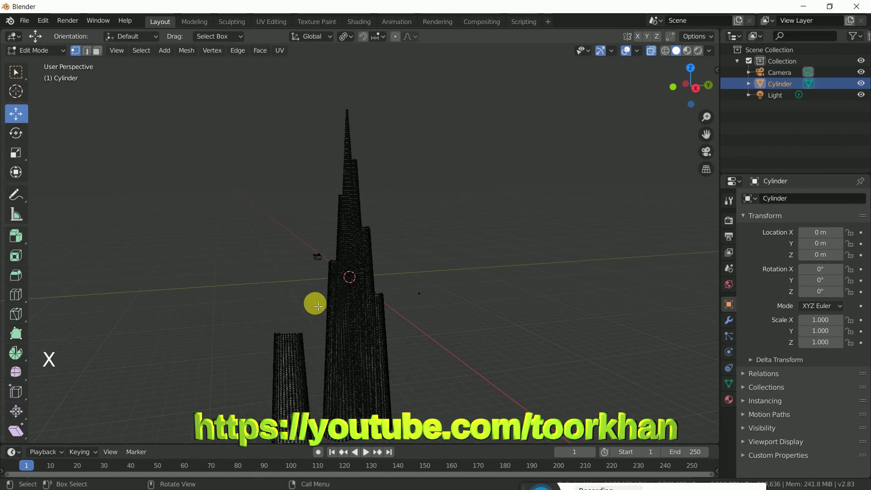
middle_click(319, 310)
left_click(296, 360)
key("ctrl+l")
left_click(343, 357)
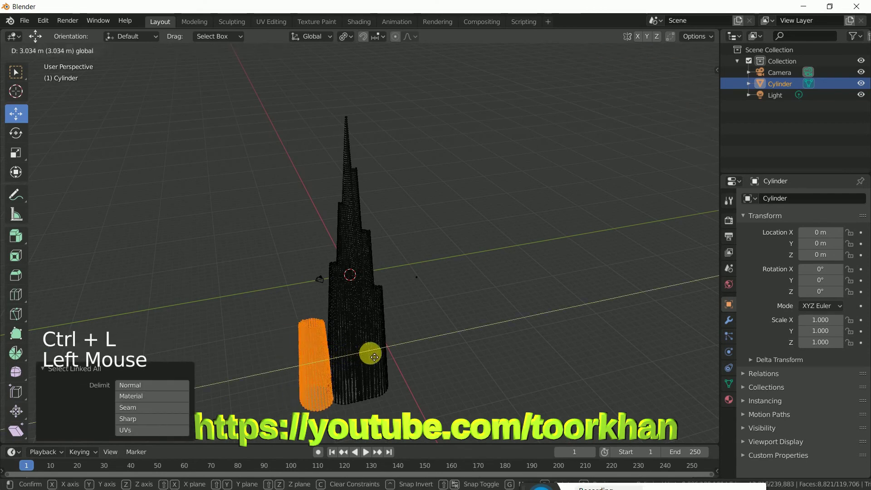
middle_click(417, 374)
middle_click(448, 361)
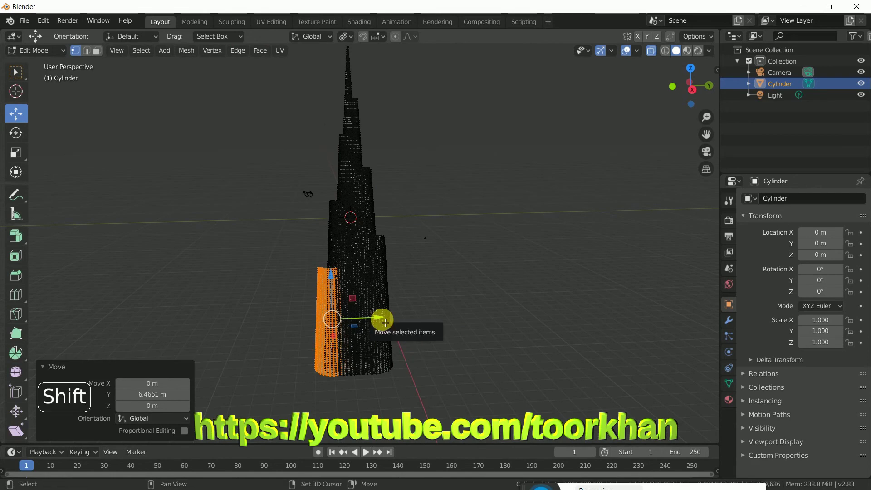
key("shift+d")
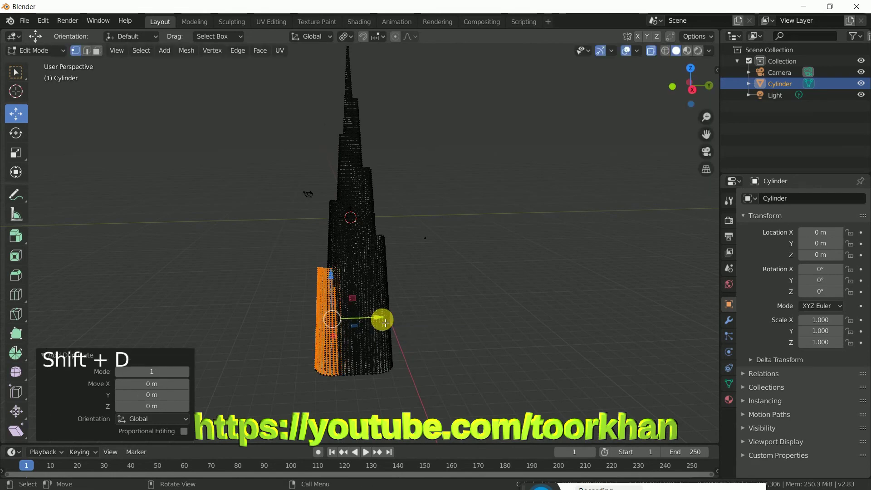
left_click(384, 318)
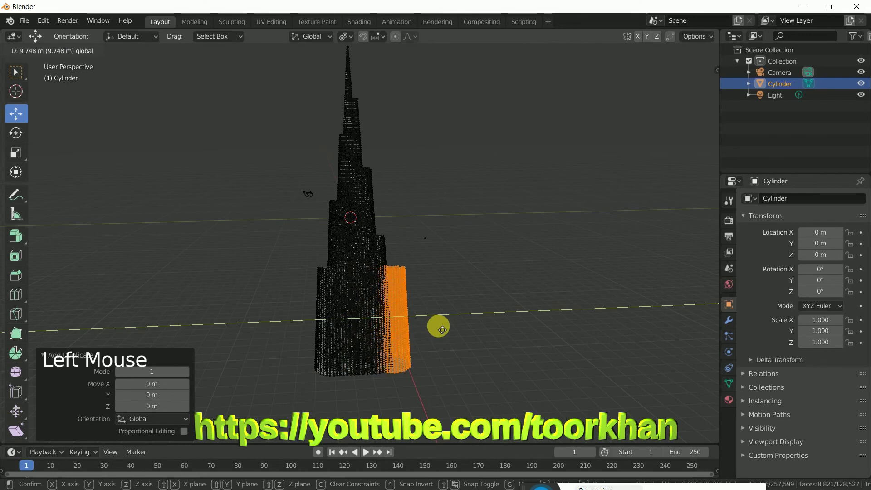
left_click(507, 273)
Step: Select the pulled-out section and slide it back into the tower's base
key("b")
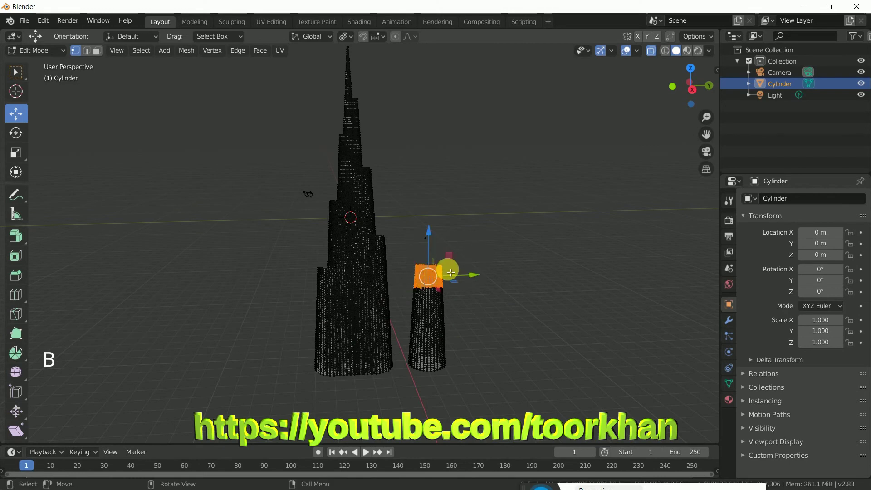
key("x")
left_click(431, 319)
key("ctrl+l")
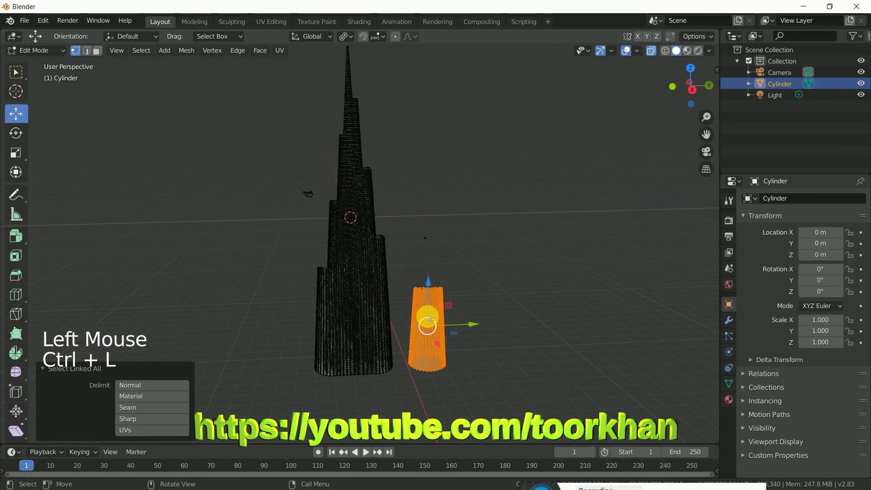
left_click(480, 326)
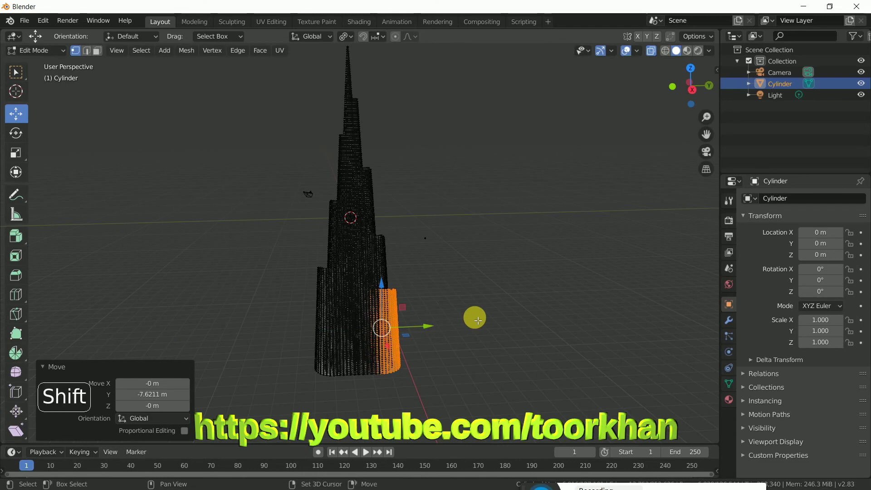
key("shift+d")
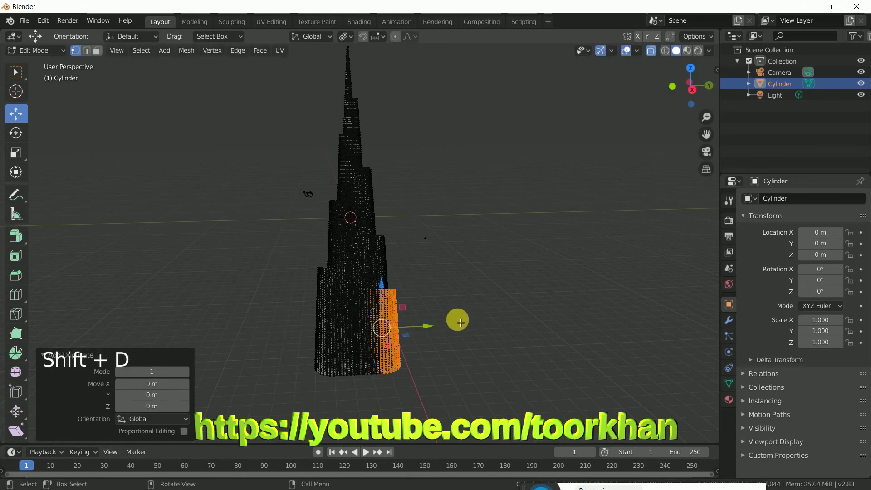
left_click(433, 329)
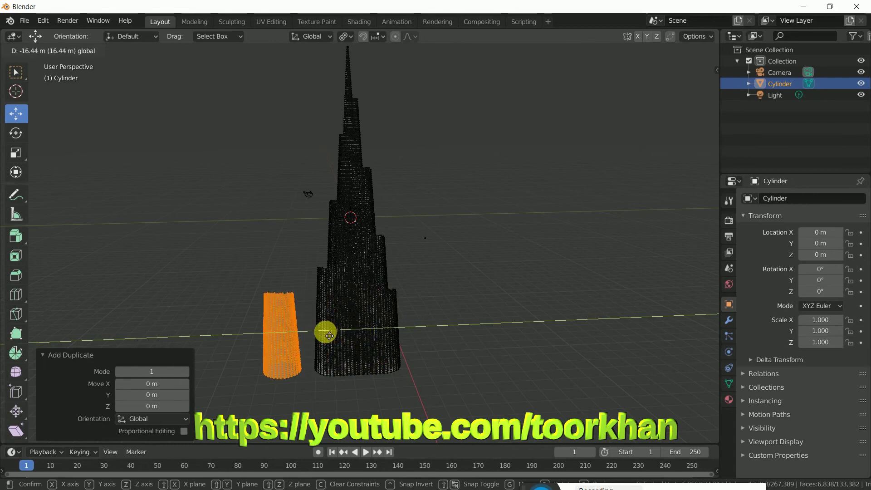
left_click(216, 244)
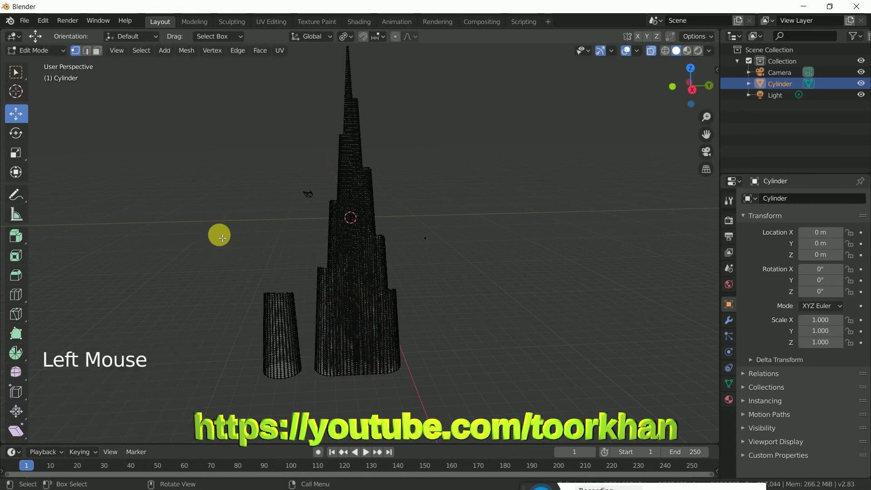
key("b")
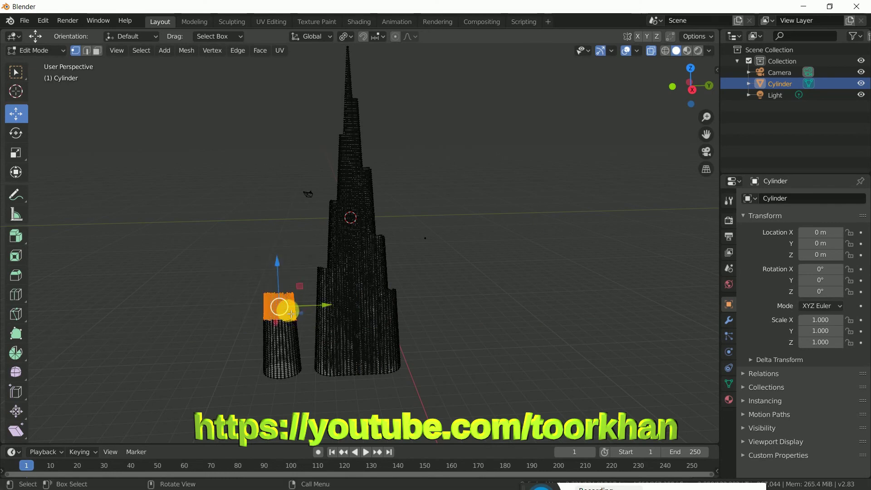
key("x")
left_click(287, 335)
key("ctrl+l")
left_click(335, 348)
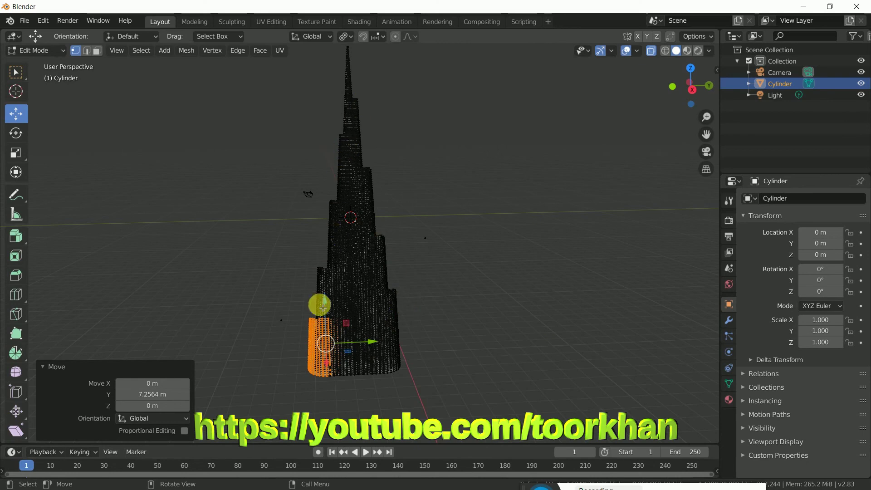
left_click(473, 262)
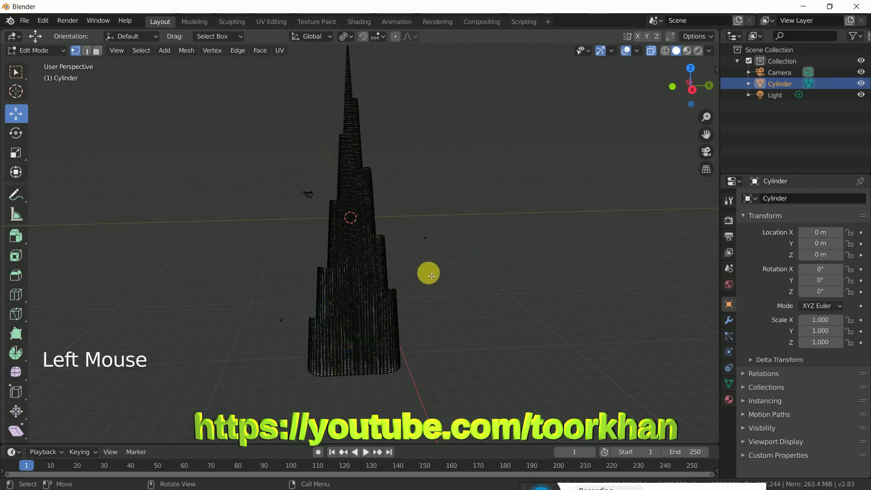
middle_click(444, 246)
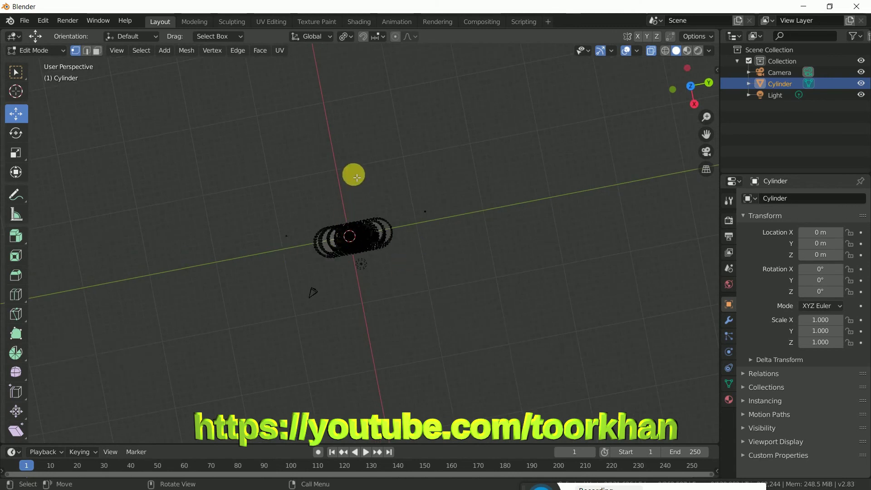
middle_click(400, 288)
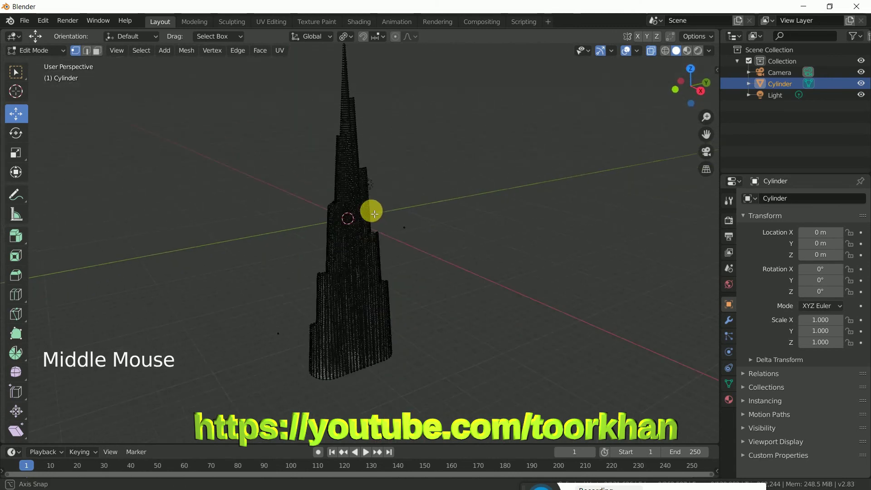
middle_click(411, 332)
middle_click(369, 284)
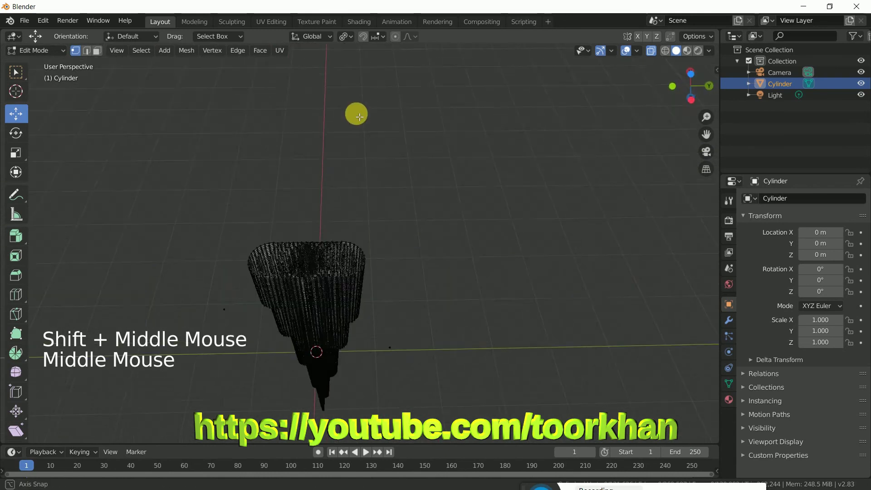
scroll("up", 3)
middle_click(402, 271)
left_click(440, 335)
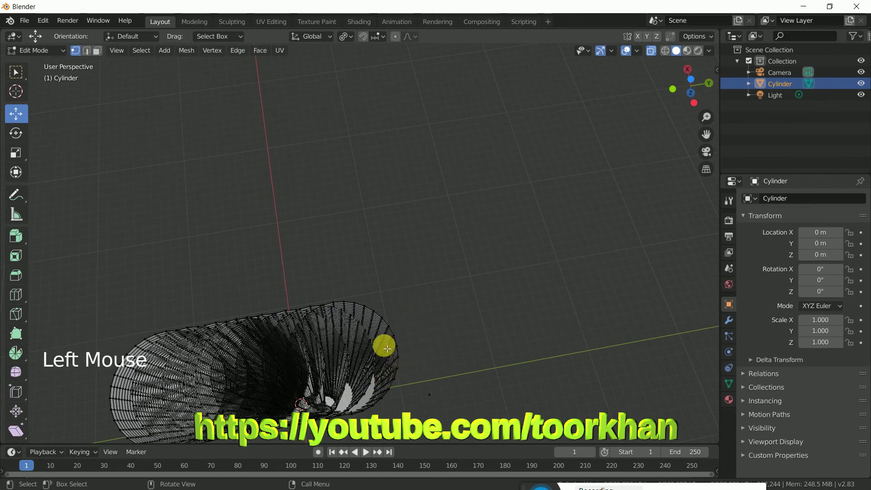
middle_click(406, 361)
scroll("down", 3)
scroll("up", 3)
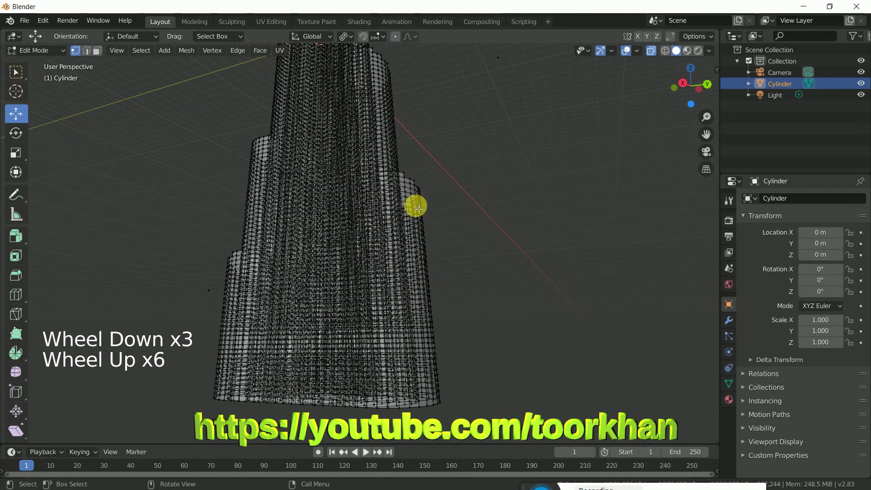
left_click(420, 206)
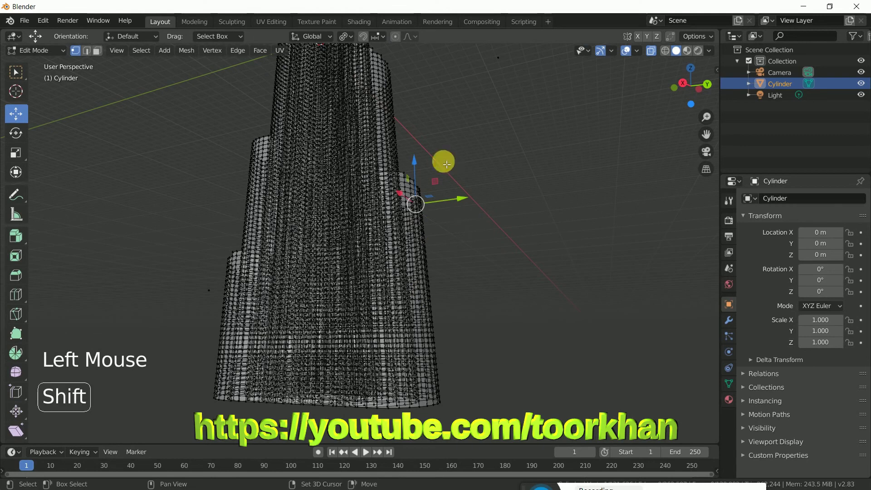
left_click(396, 108)
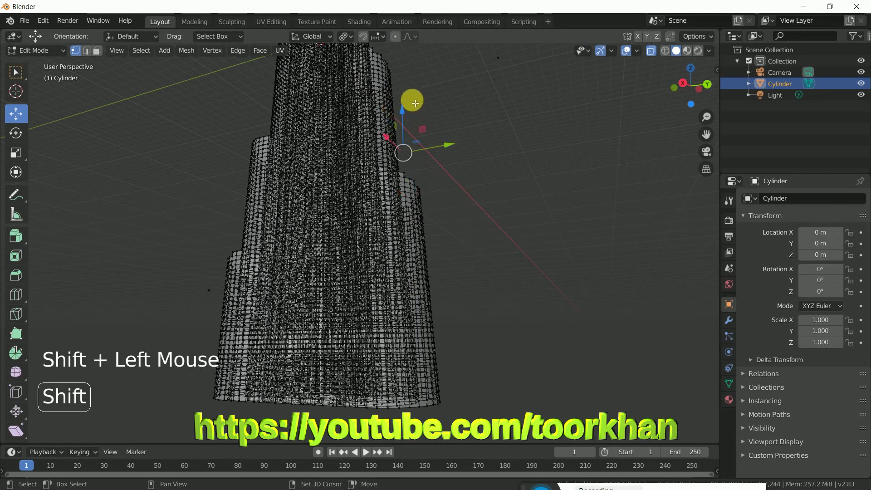
scroll("up", 3)
scroll("down", 3)
scroll("down", 3)
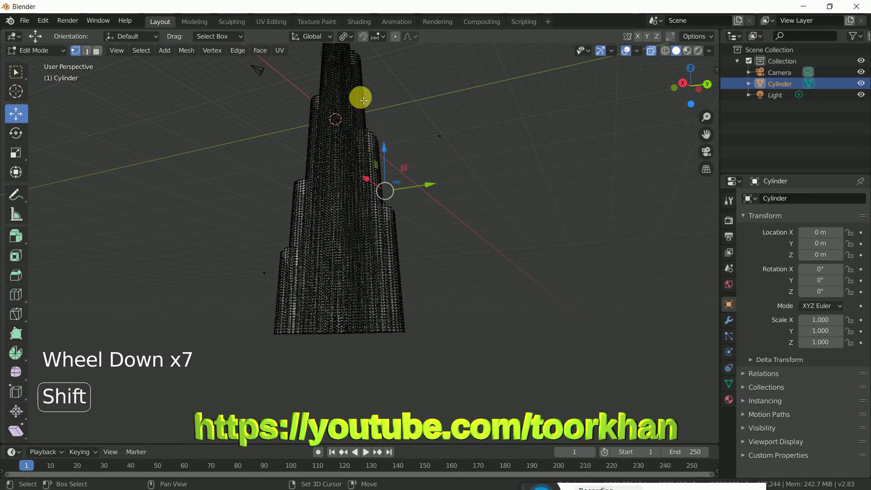
left_click(364, 100)
scroll("up", 3)
scroll("down", 3)
left_click(356, 101)
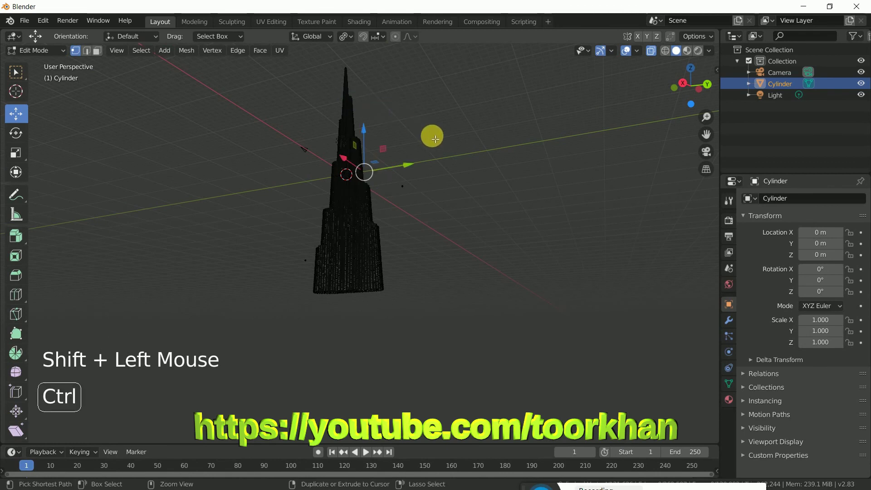
Step: Select the whole tower section mesh and choose the transform pivot point
key("ctrl+l")
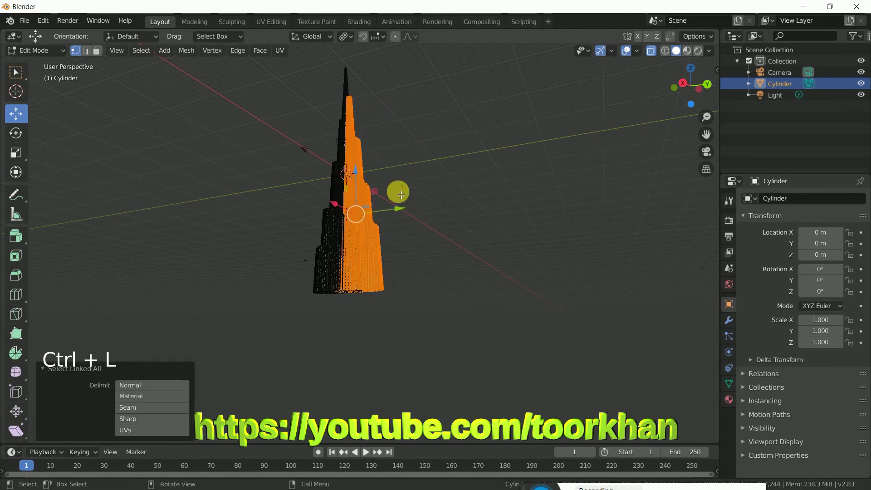
middle_click(450, 208)
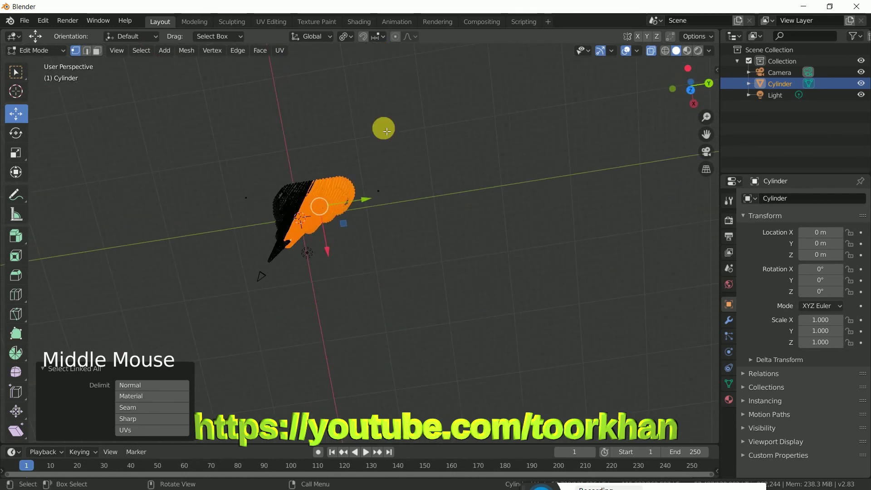
left_click(347, 37)
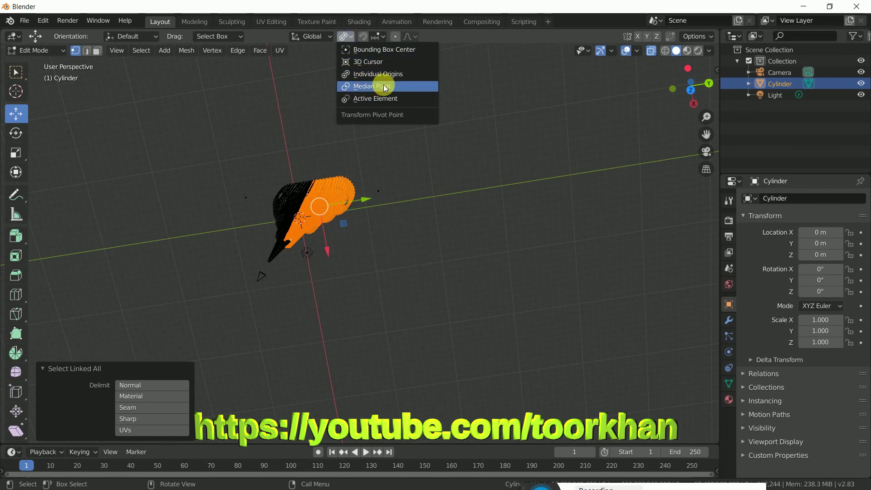
middle_click(384, 215)
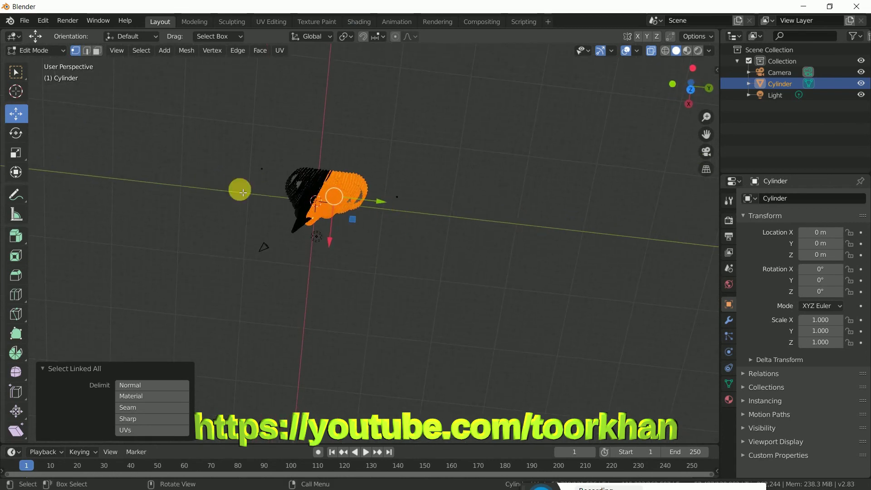
Step: Rotate the section about 30 degrees around its vertical Z axis with the Rotate tool
left_click(17, 173)
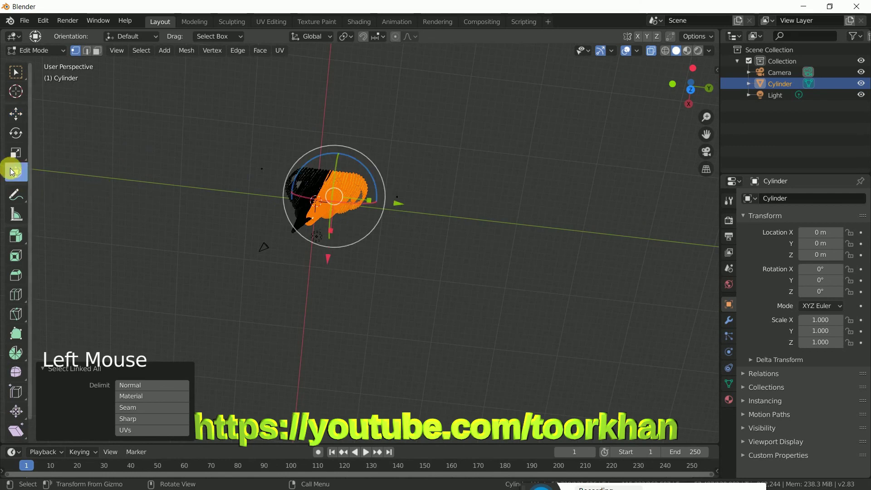
middle_click(154, 273)
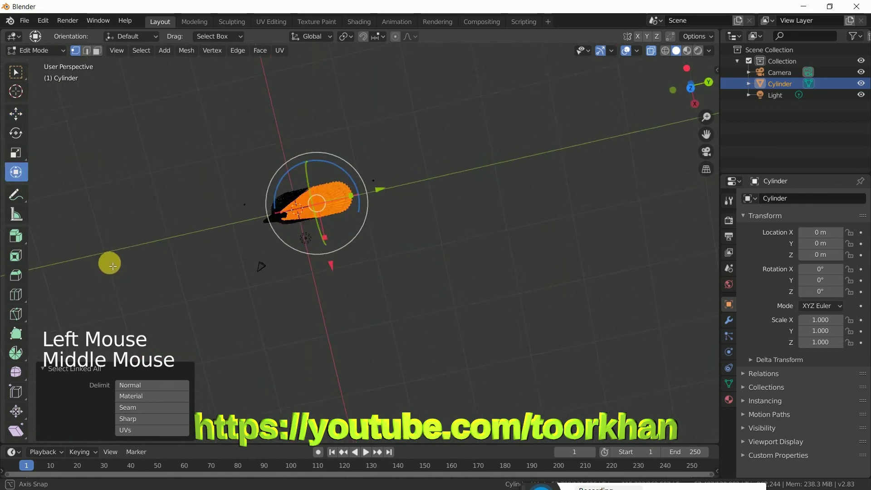
left_click(346, 170)
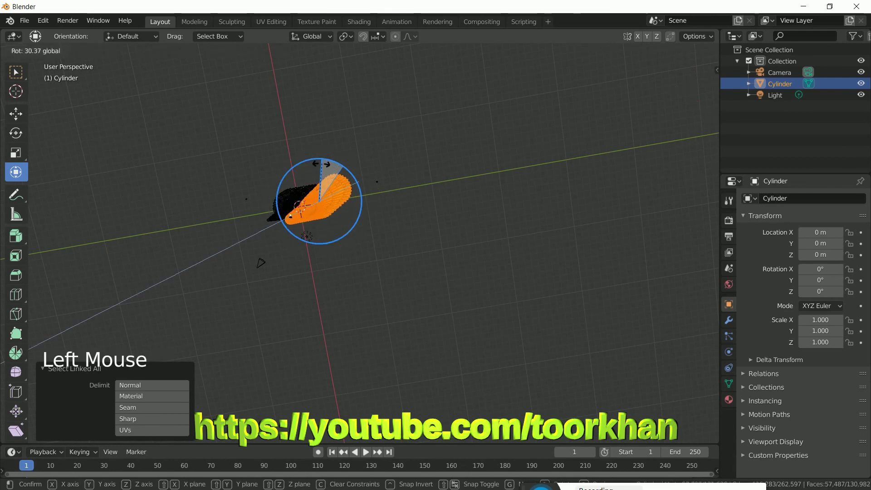
middle_click(341, 226)
Step: From top view, shift the tower section sideways and confirm the move
key("KP_7")
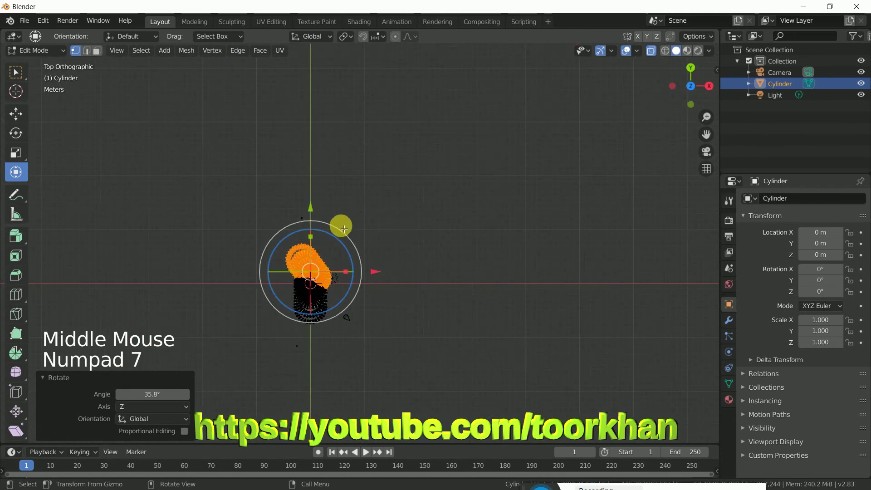
scroll("down", 3)
scroll("up", 3)
middle_click(354, 336)
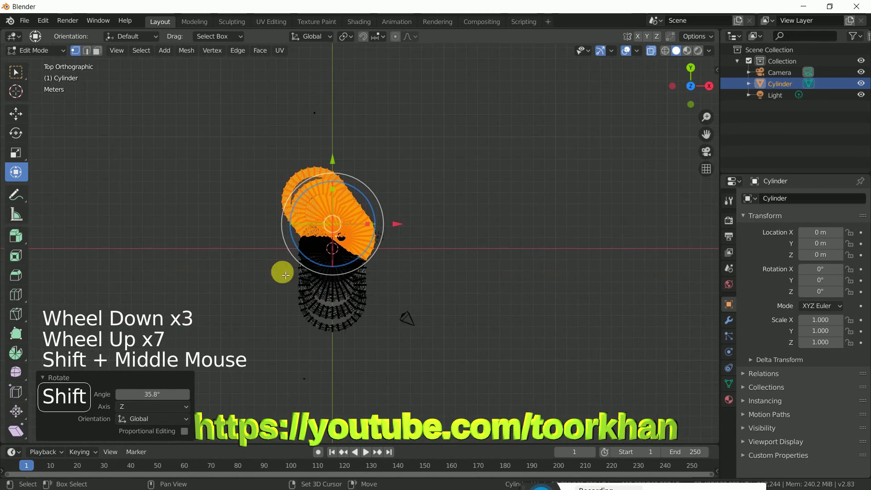
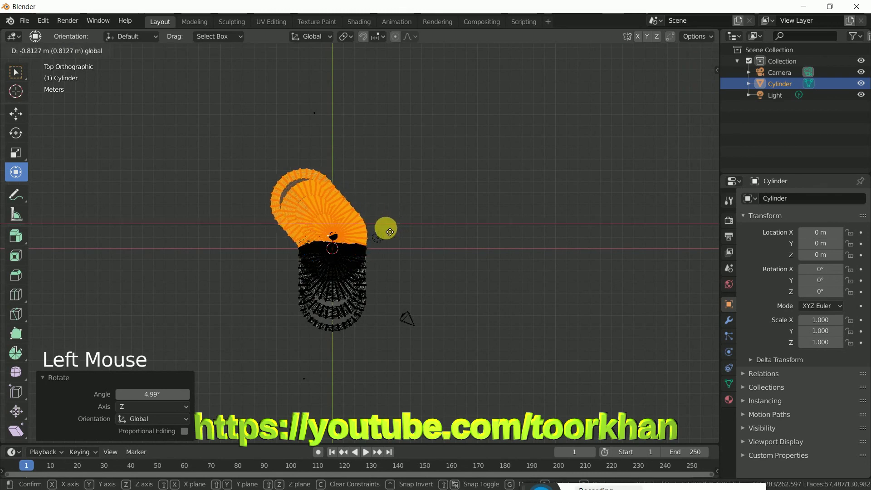
left_click(328, 158)
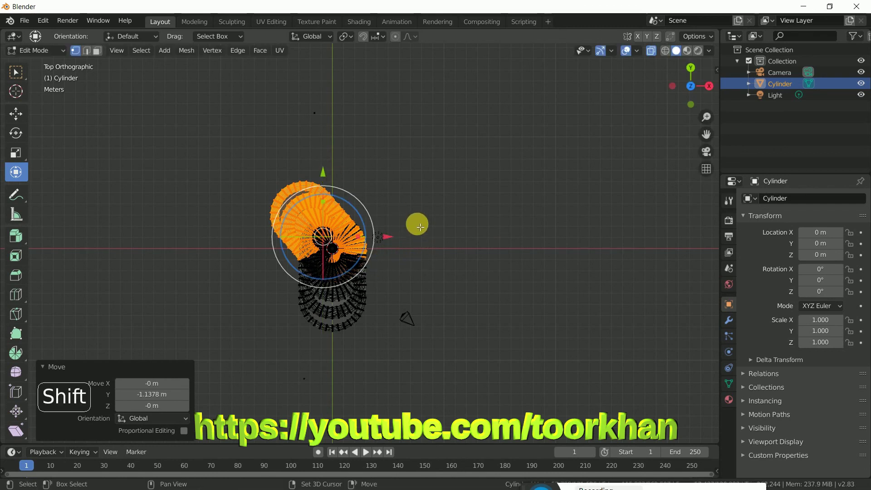
Step: Rotate the section about -103 degrees, then offset it sideways off the part below
key("shift+d")
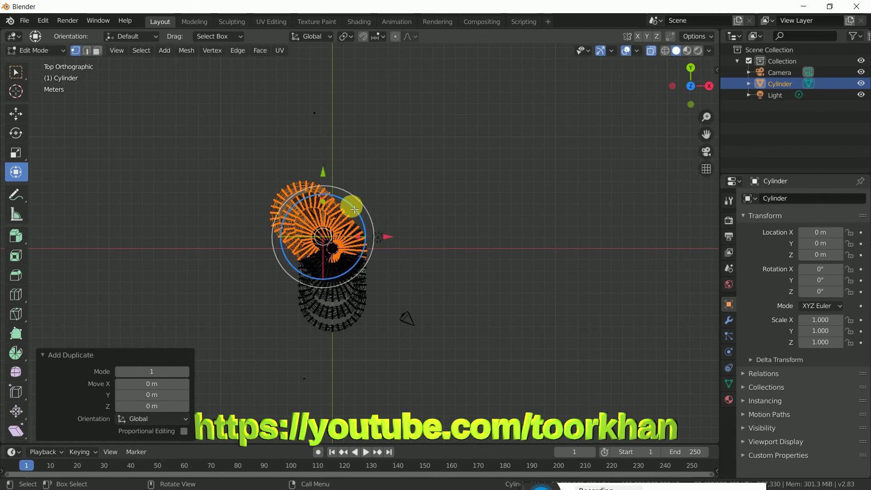
left_click(355, 208)
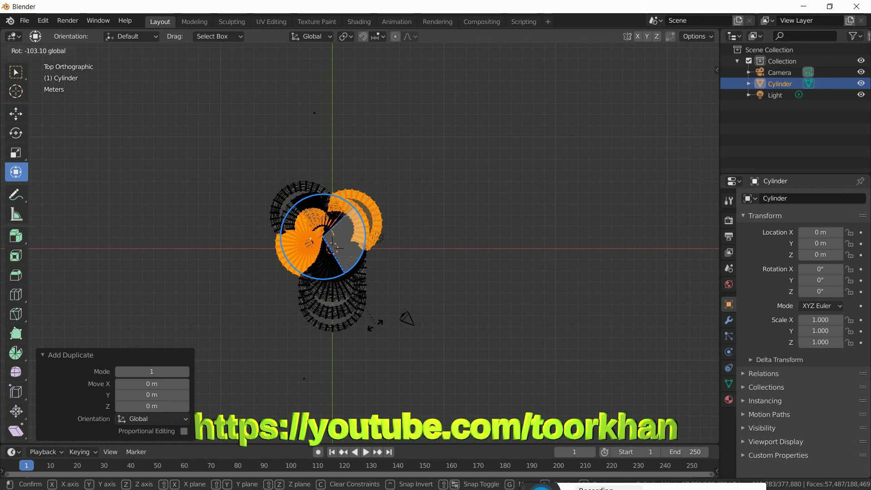
left_click(391, 241)
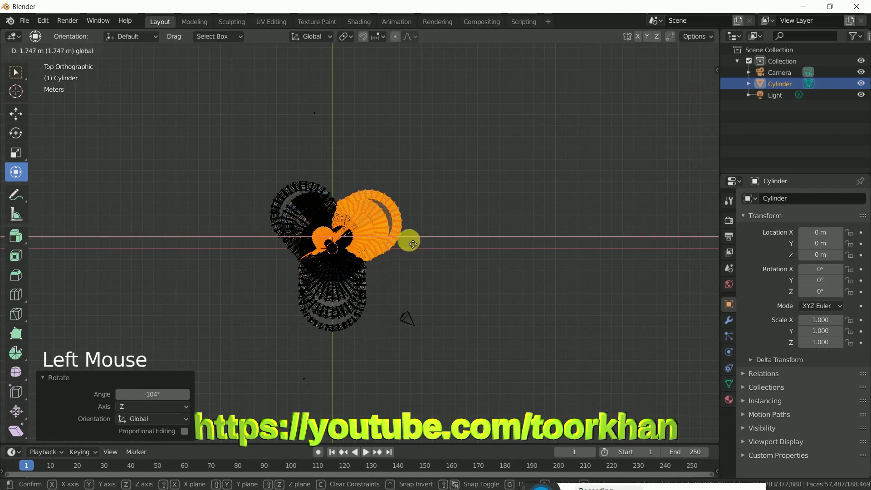
left_click(347, 174)
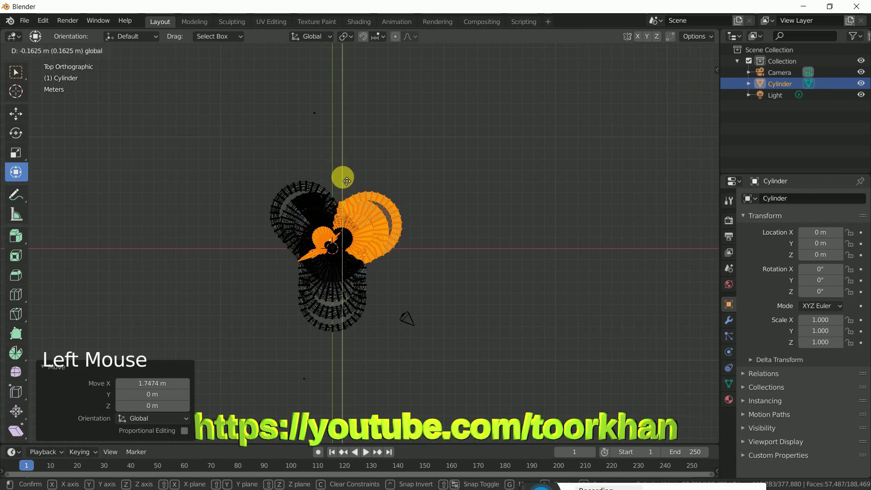
left_click(410, 241)
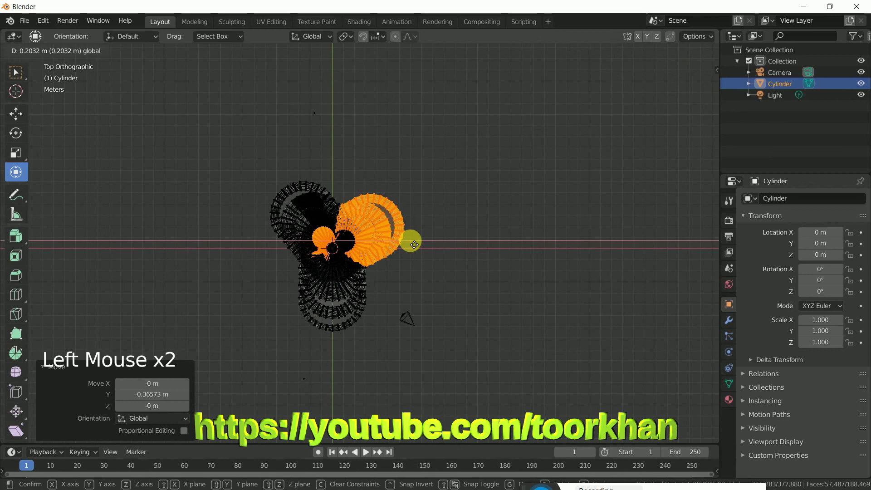
middle_click(435, 316)
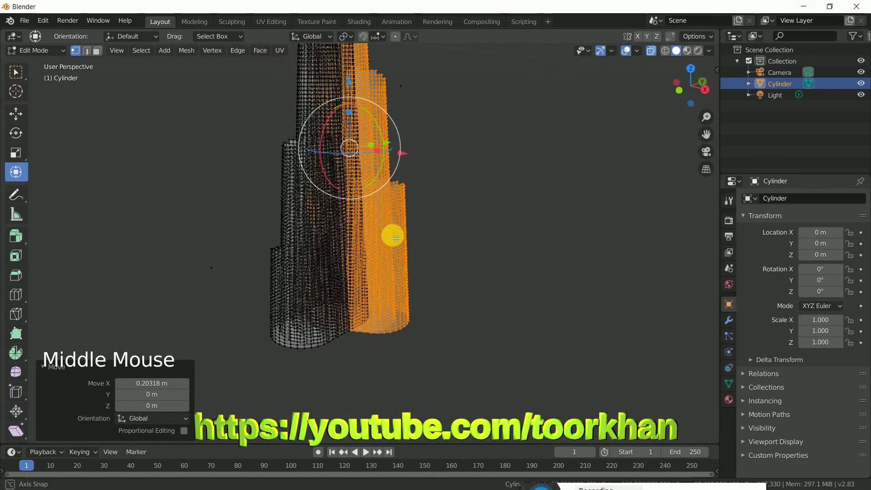
Step: Turn off X-Ray, switch the viewport to solid shading, and return to Object Mode
scroll("down", 3)
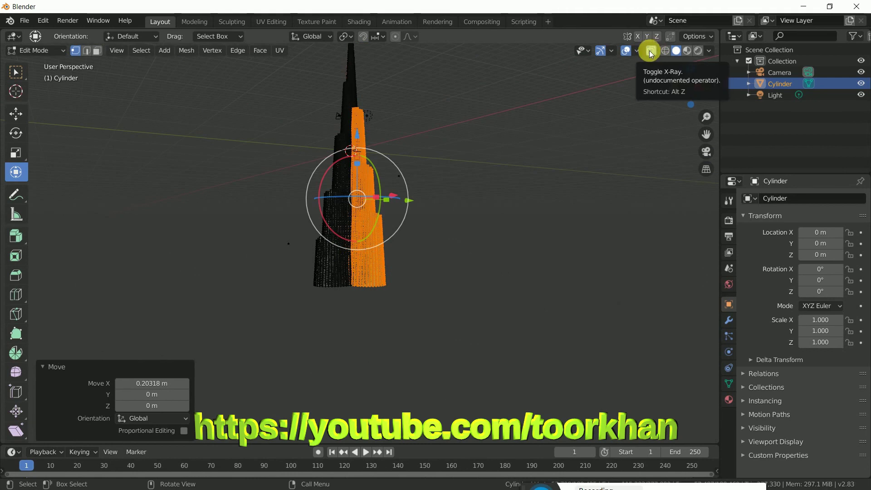
left_click(653, 52)
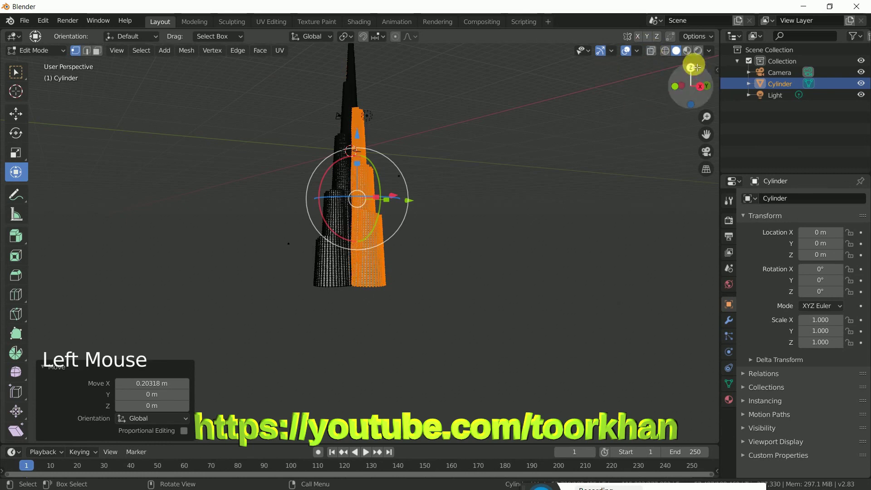
left_click(689, 53)
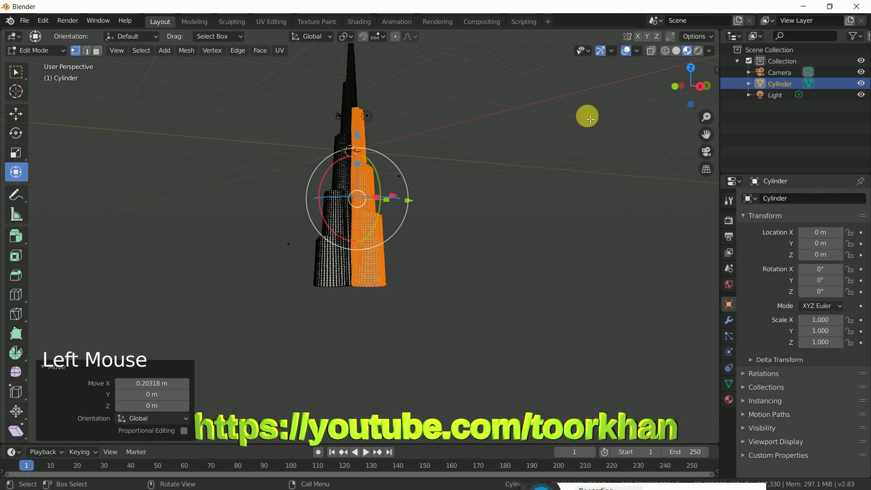
left_click(477, 208)
left_click(43, 56)
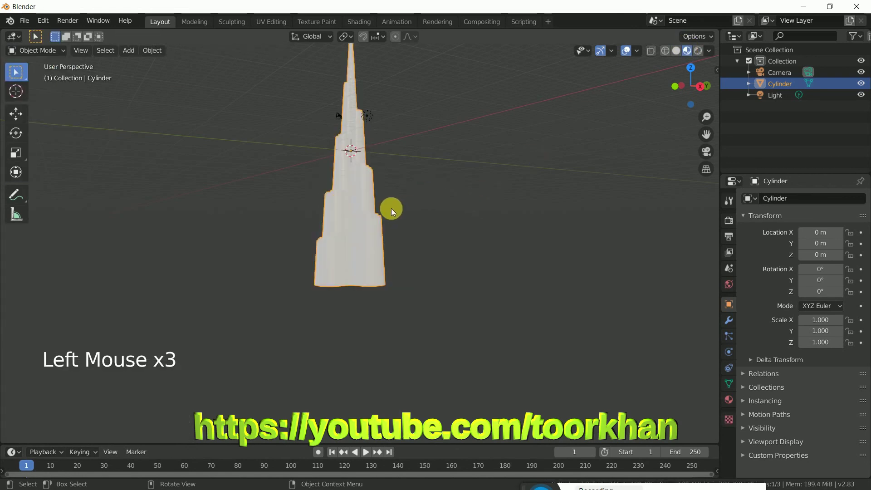
Step: Apply Shade Smooth to the tower from the Object menu
middle_click(389, 238)
scroll("down", 3)
scroll("up", 3)
scroll("up", 3)
middle_click(524, 293)
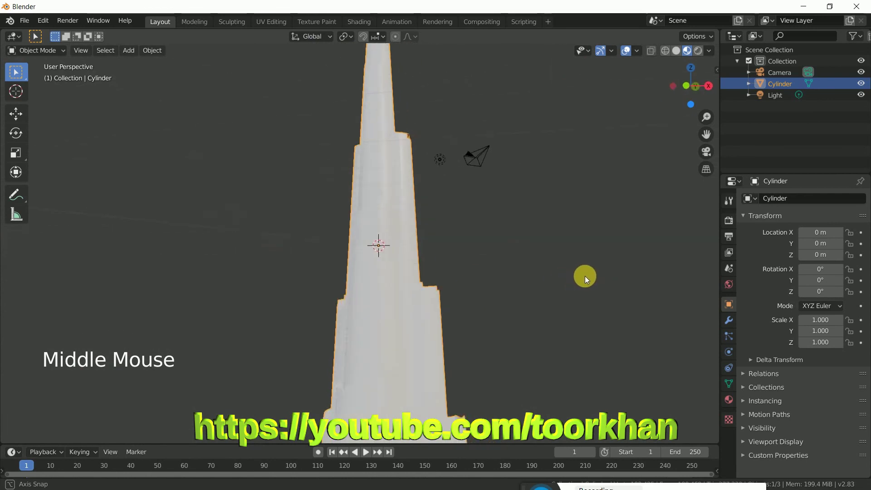
scroll("down", 3)
left_click(149, 51)
scroll("down", 3)
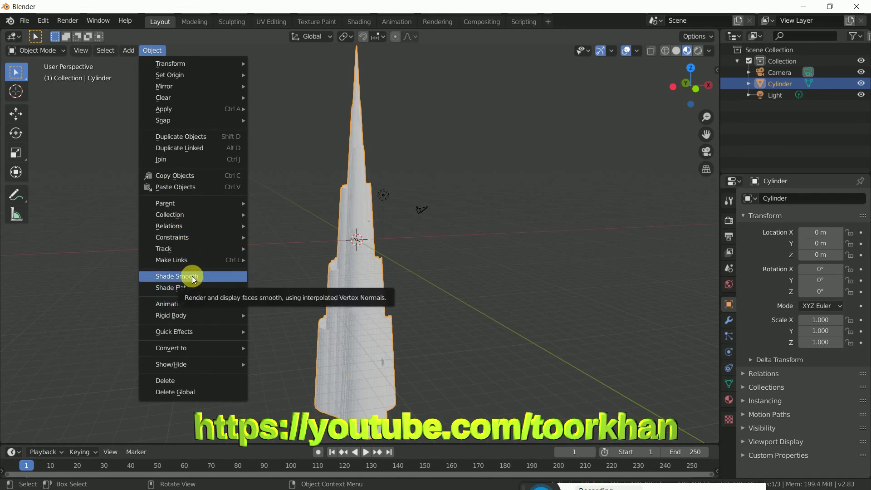
Step: Orbit and zoom around the smoothed tower to inspect its surface, steps and upper sections
middle_click(311, 290)
scroll("down", 3)
scroll("up", 3)
middle_click(447, 285)
scroll("down", 3)
scroll("down", 3)
scroll("up", 3)
scroll("down", 3)
middle_click(438, 294)
scroll("down", 3)
scroll("up", 3)
middle_click(476, 180)
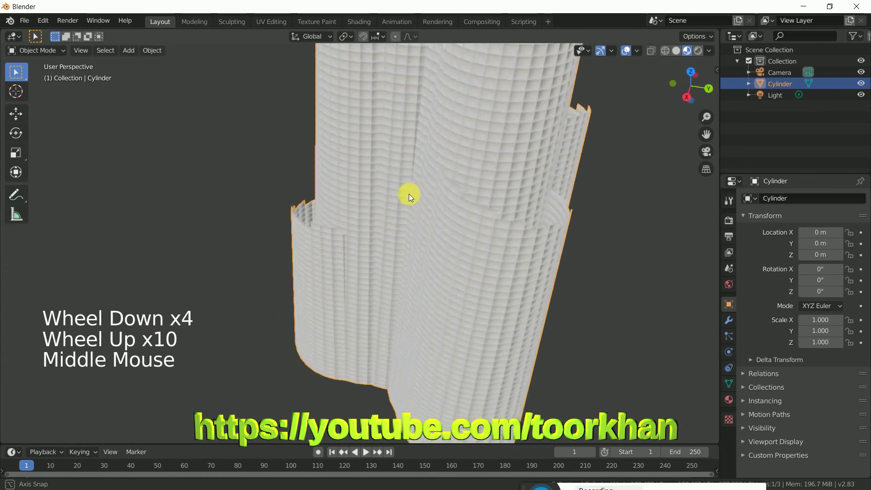
scroll("down", 3)
middle_click(504, 194)
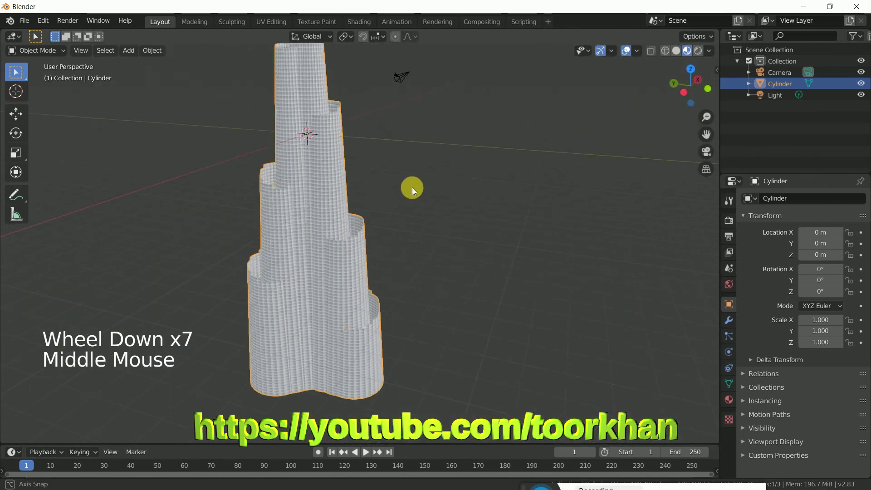
middle_click(416, 180)
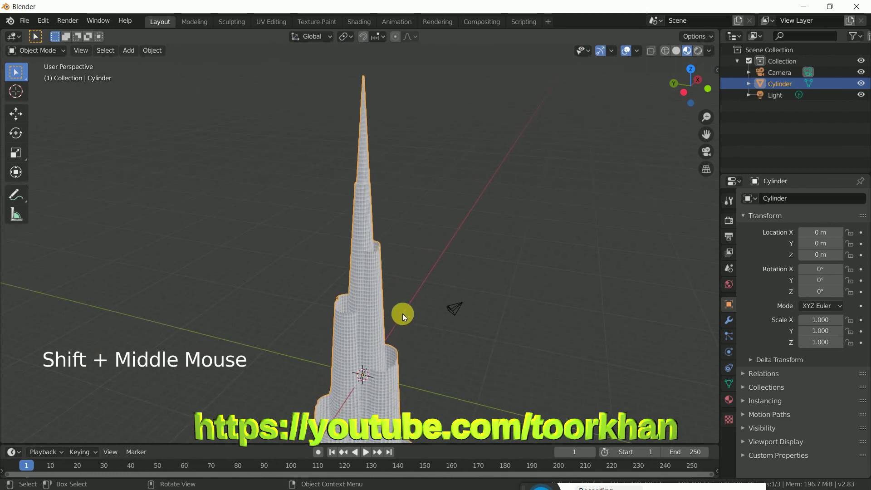
Step: Pan along the tower's height and view its offset lower sections, edges and underside
scroll("down", 3)
scroll("up", 3)
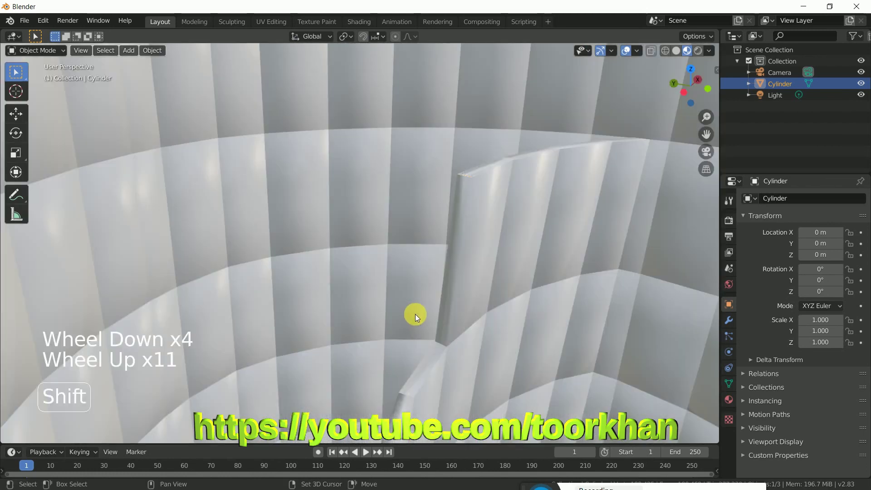
scroll("down", 3)
middle_click(415, 289)
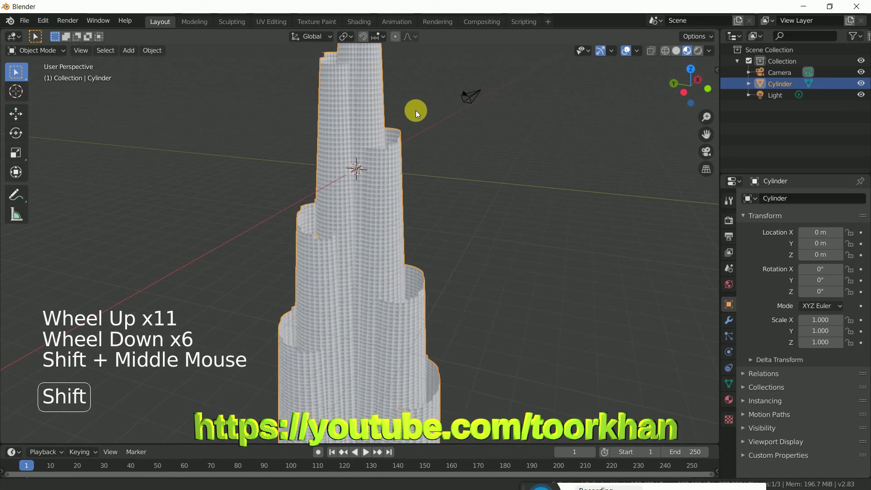
scroll("down", 3)
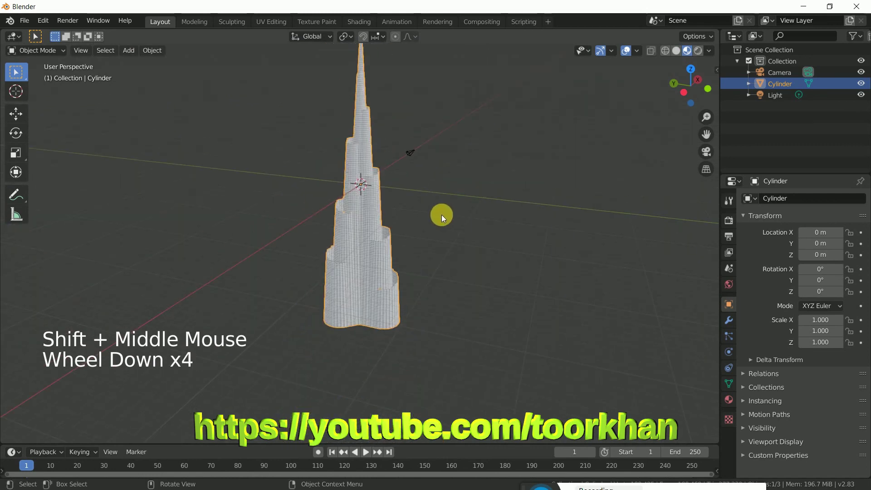
middle_click(484, 221)
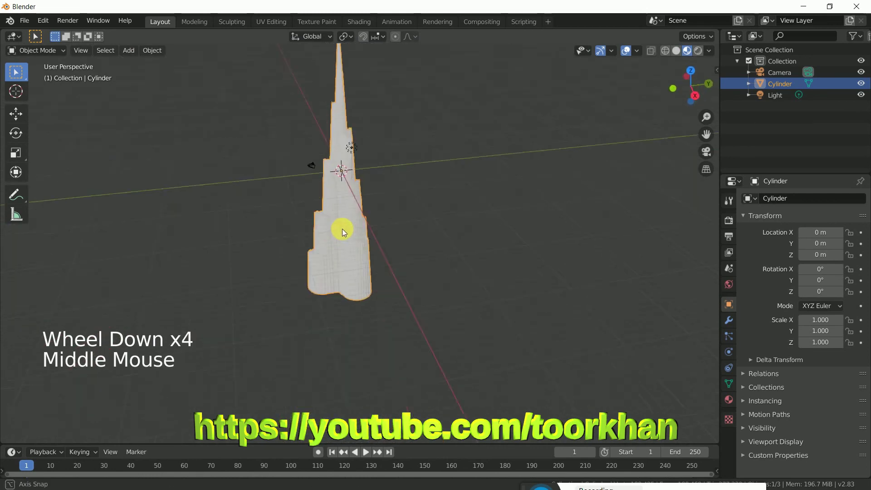
scroll("down", 3)
scroll("up", 3)
scroll("up", 3)
middle_click(512, 201)
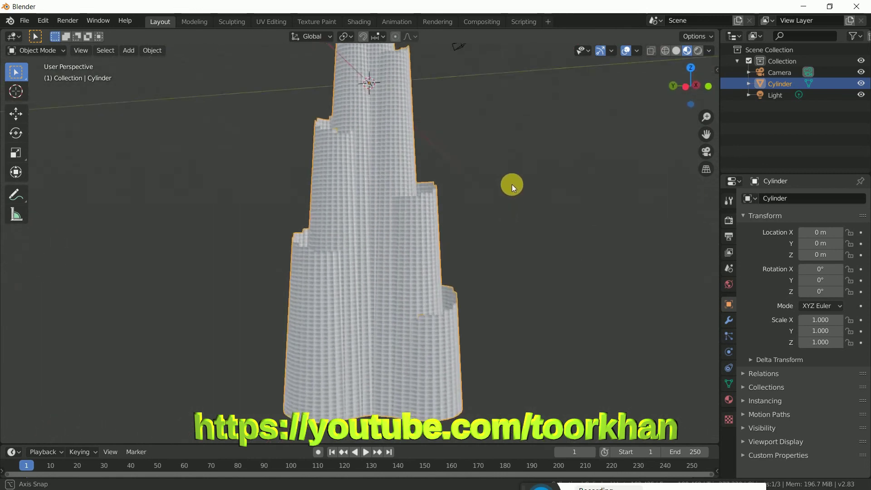
scroll("down", 3)
scroll("up", 3)
middle_click(539, 188)
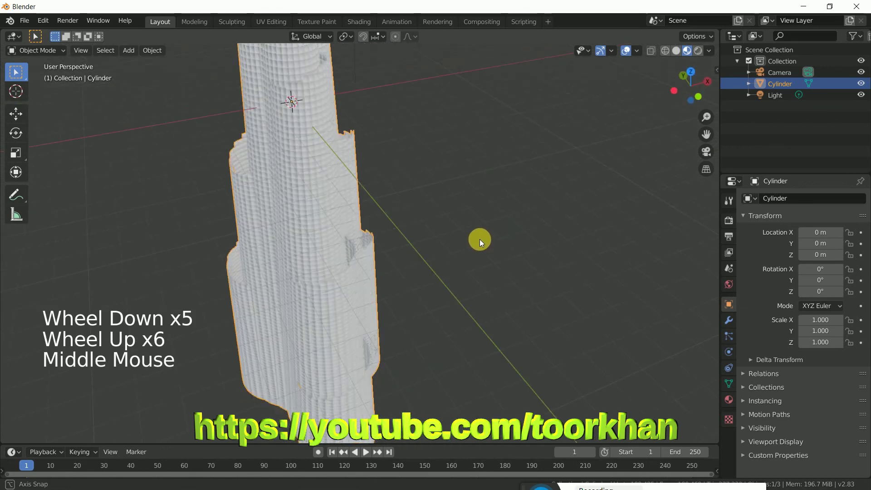
middle_click(405, 223)
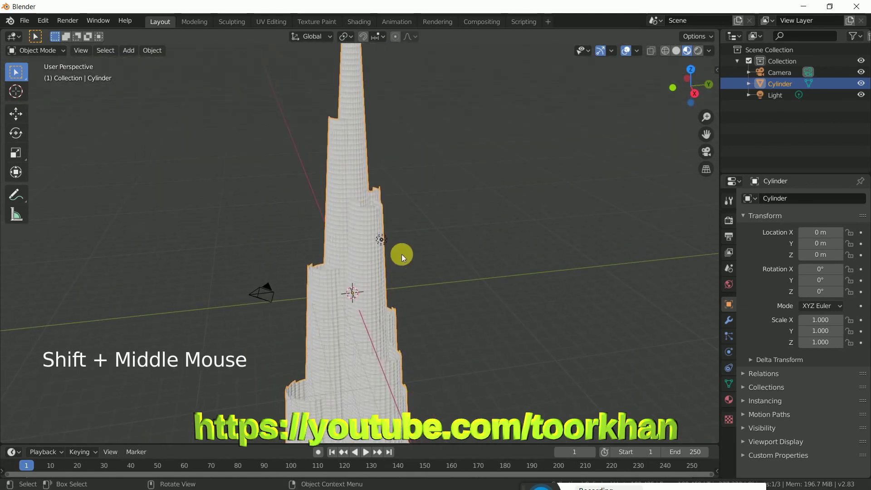
middle_click(436, 233)
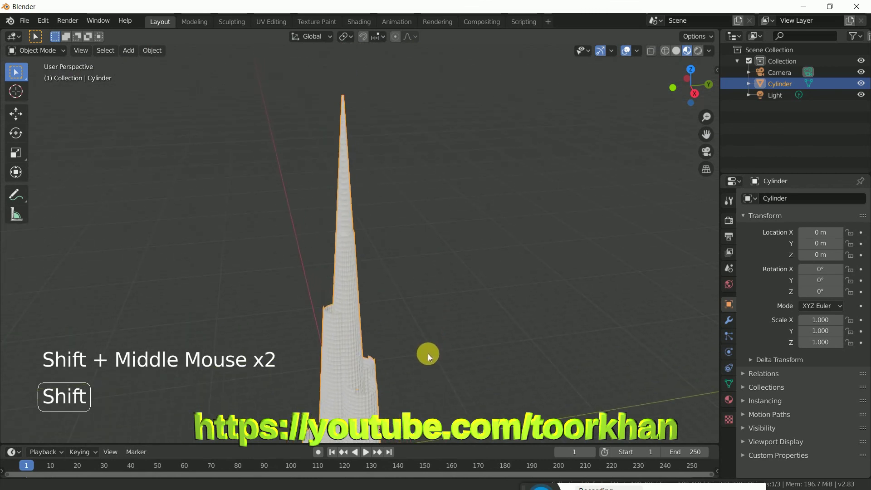